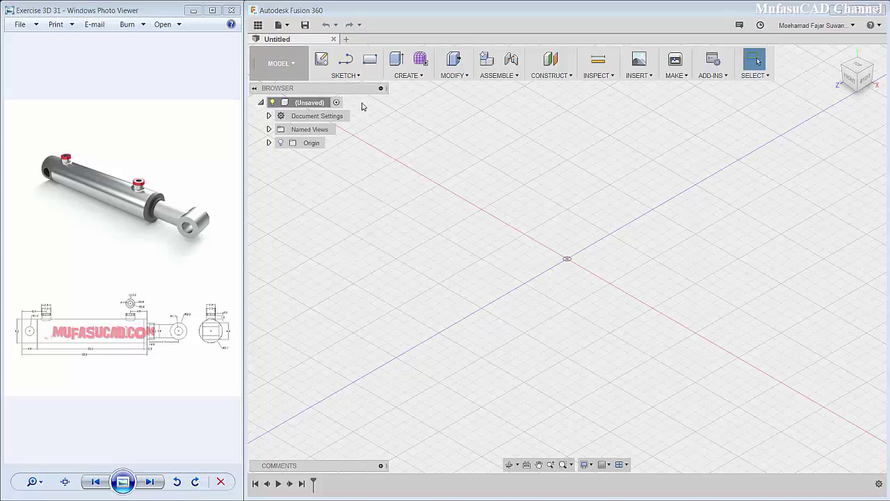
# Step: Sketch a 6.2 mm centre-diameter circle at the origin and finish the sketch
pyautogui.click(347, 75)
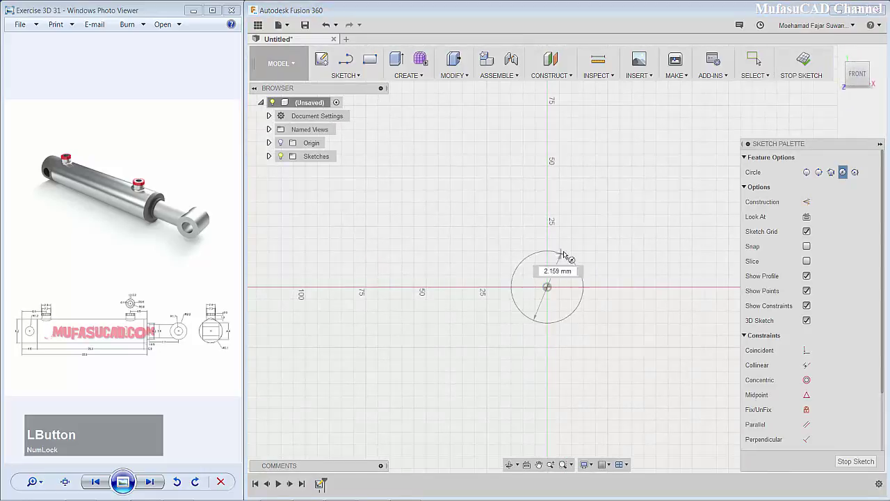
pyautogui.write('6')
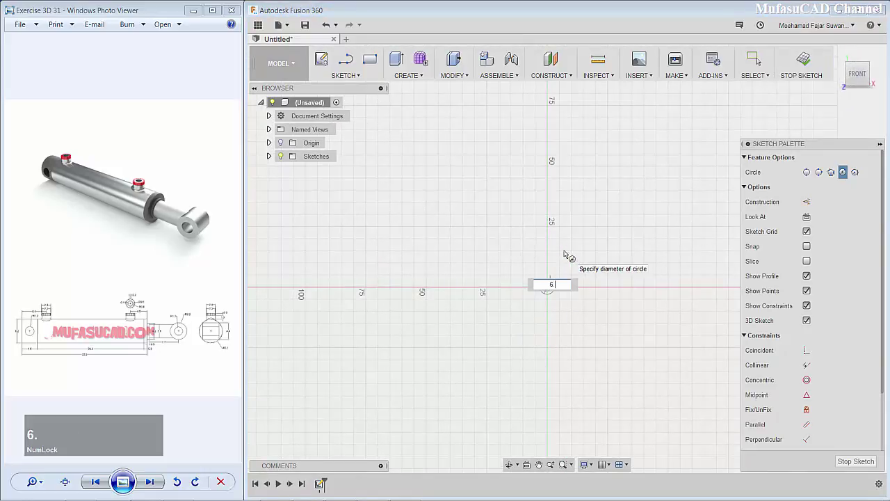
pyautogui.write('.2')
pyautogui.press('Return')
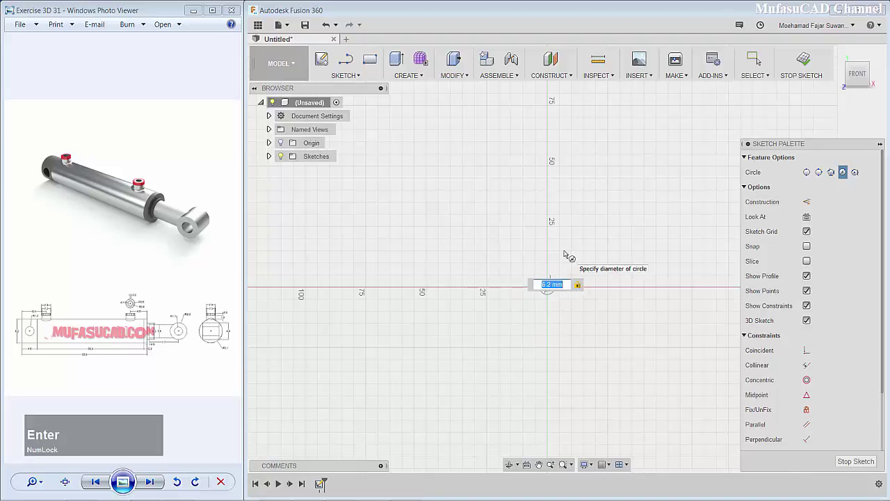
pyautogui.click(396, 68)
# Step: Extrude the circle -4 mm into a short solid cylinder
pyautogui.scroll(-3)
pyautogui.click(546, 267)
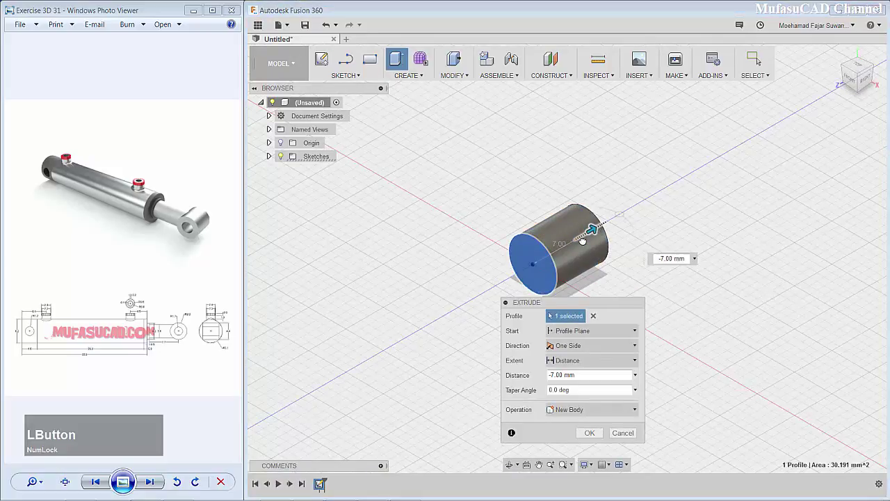
pyautogui.write('-4')
pyautogui.press('Return')
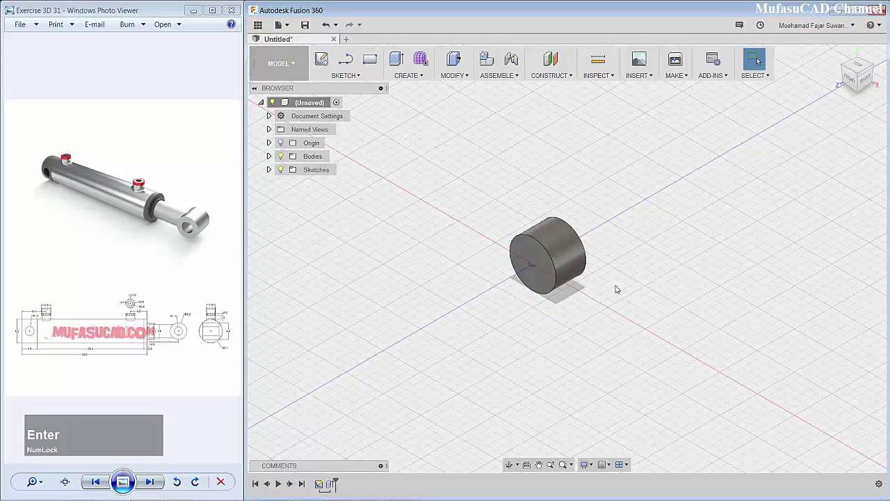
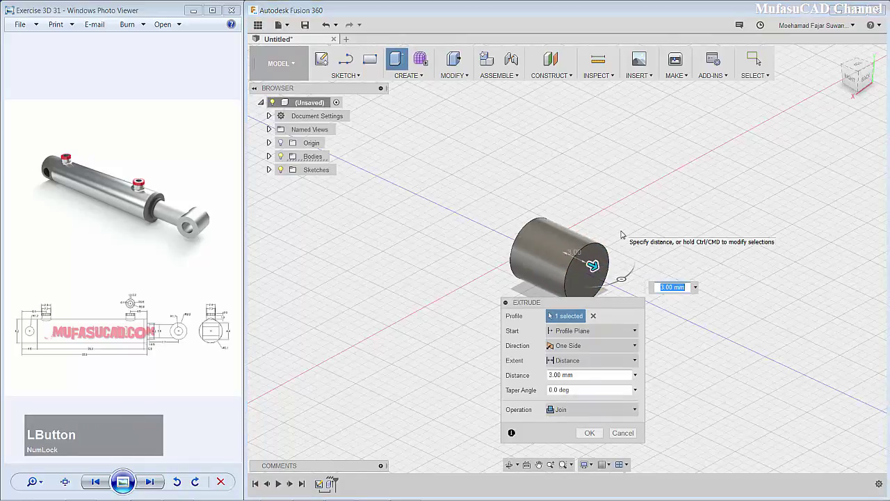
# Step: Lengthen the cylinder 28 mm with Join, then extrude a 0.9 mm disc at its end
pyautogui.write('28')
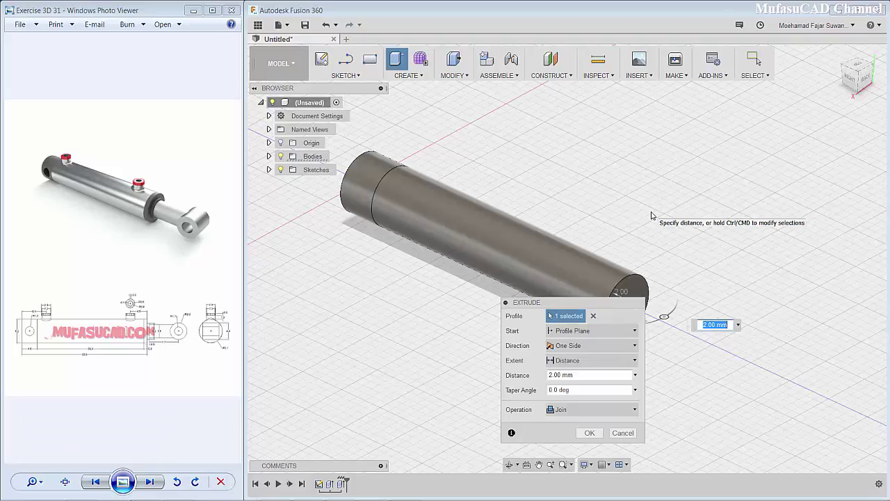
pyautogui.write('0')
pyautogui.write('.9')
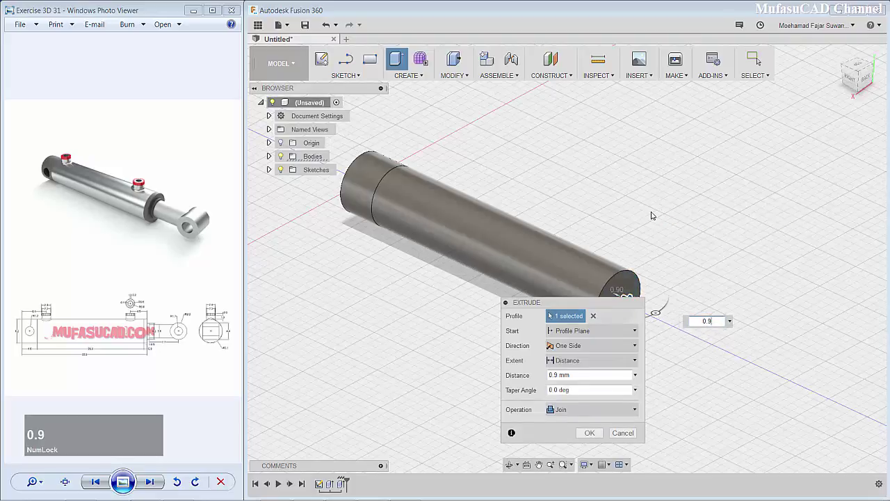
pyautogui.click(584, 415)
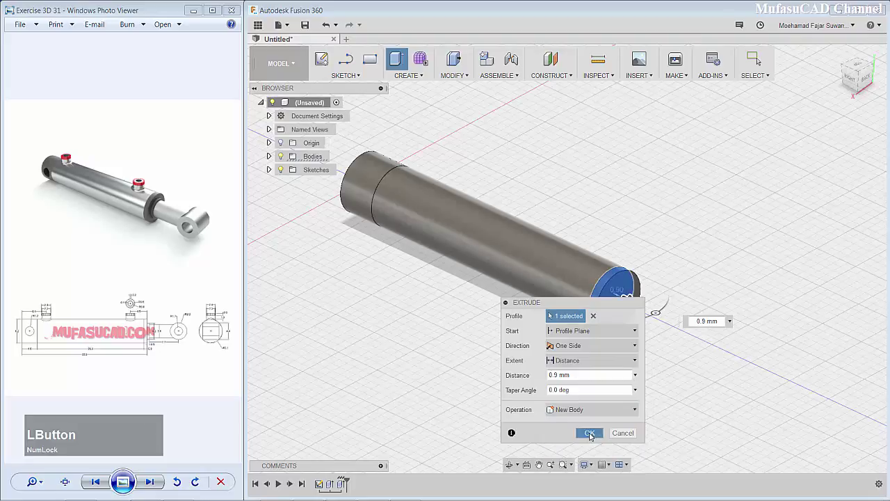
# Step: Sketch a 4 mm circle on the end face and extrude it 0.5 mm as a collar
pyautogui.middleClick(673, 272)
pyautogui.scroll(-3)
pyautogui.click(541, 271)
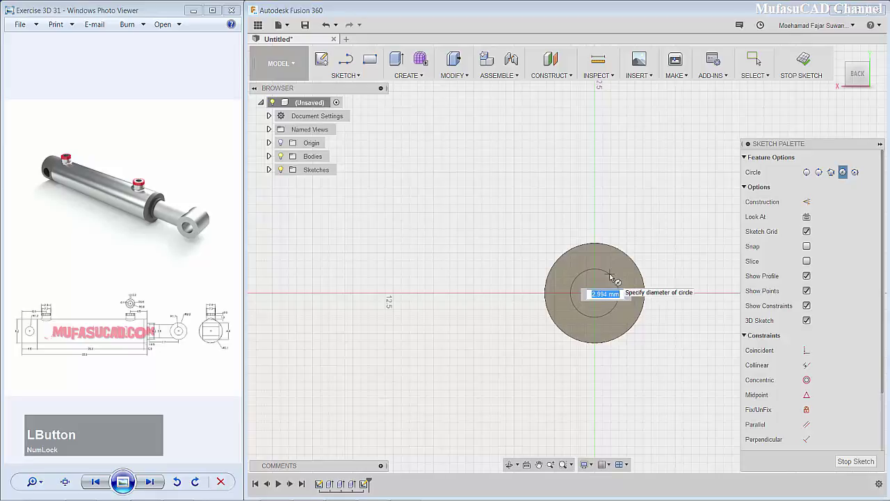
pyautogui.write('4')
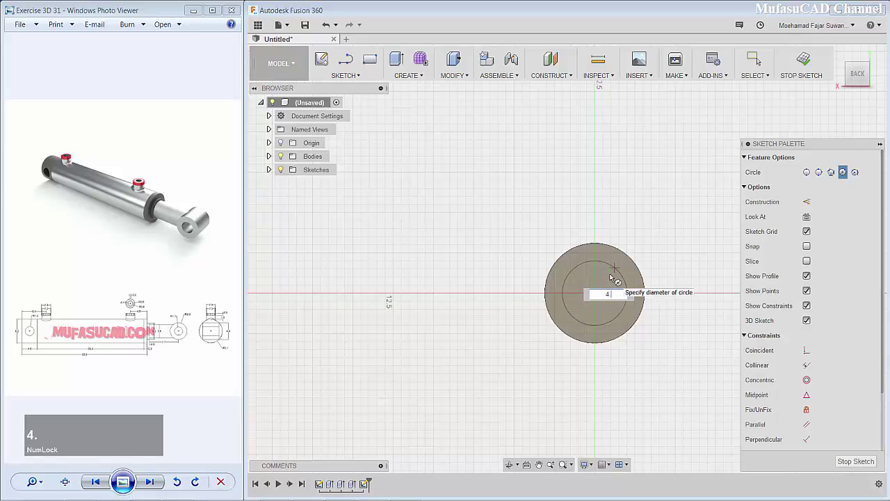
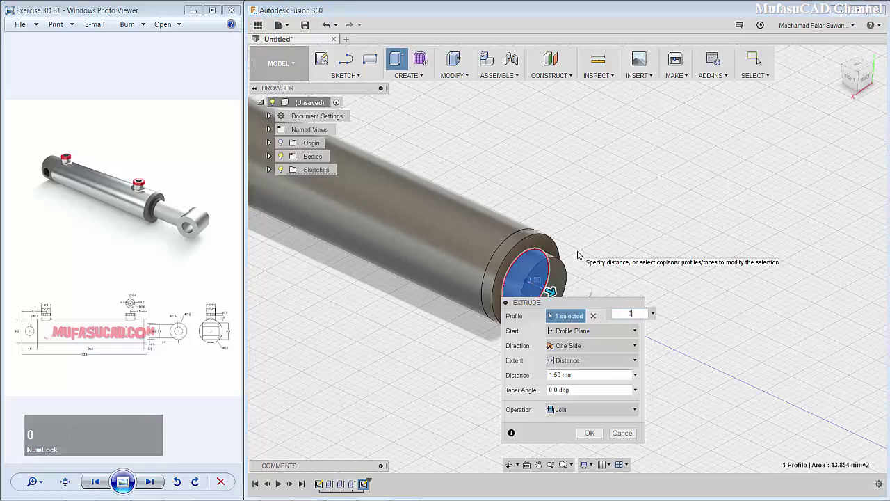
pyautogui.write('0.5')
pyautogui.press('Return')
# Step: Sketch a 3.6 mm circle on the collar and extrude it 7.7 mm as the rod
pyautogui.click(538, 280)
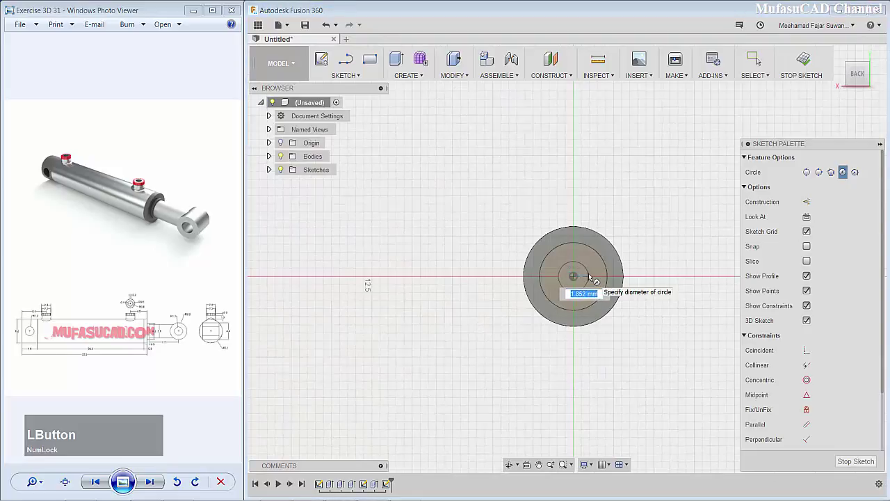
pyautogui.write('3.6')
pyautogui.press('Return')
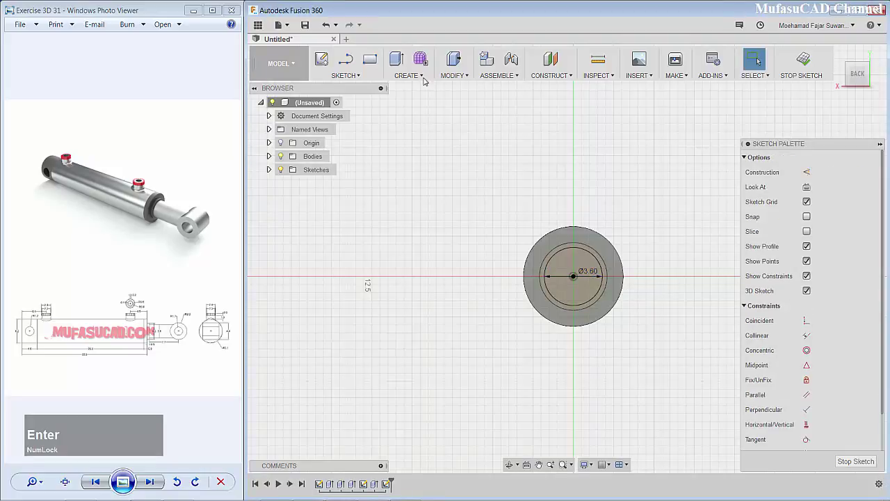
pyautogui.click(402, 62)
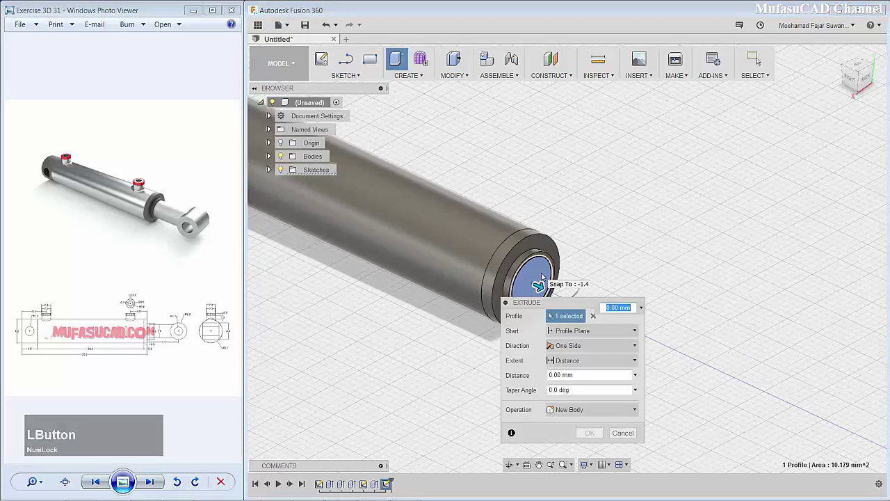
pyautogui.write('7')
pyautogui.write('.7')
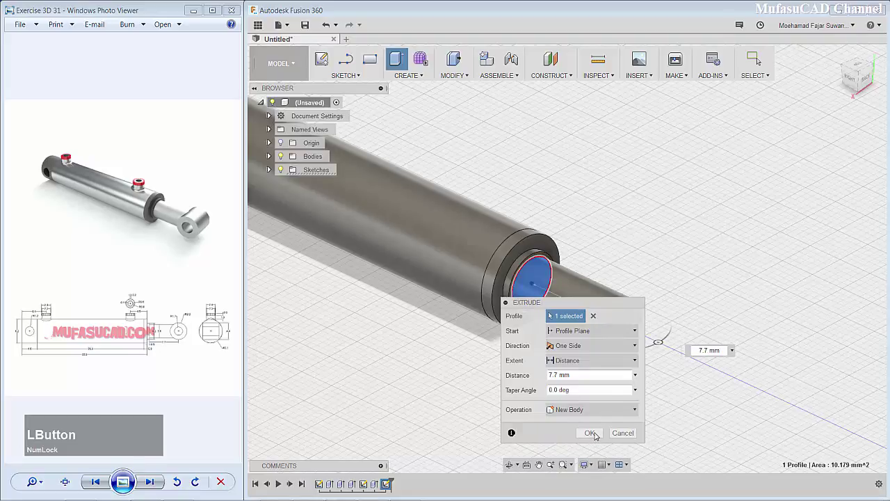
pyautogui.scroll(-3)
pyautogui.scroll(3)
pyautogui.middleClick(444, 255)
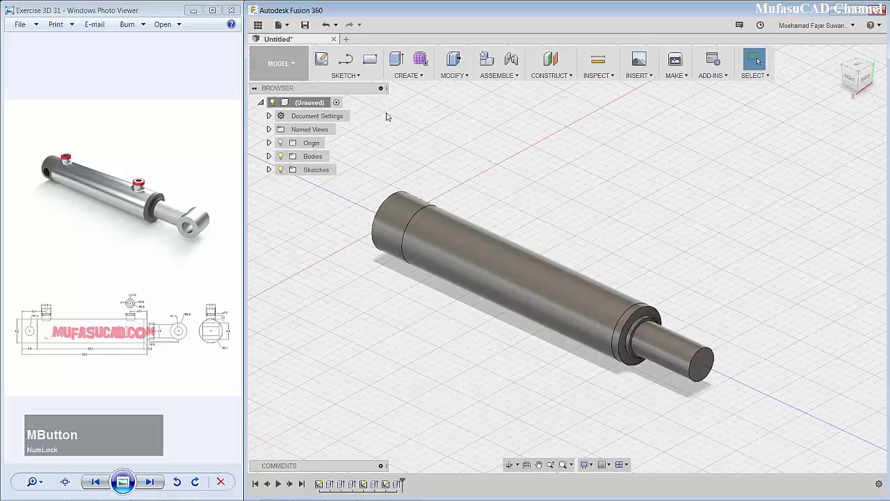
# Step: Sketch a 4.4 mm circle at the rod's tip on the side plane
pyautogui.click(359, 75)
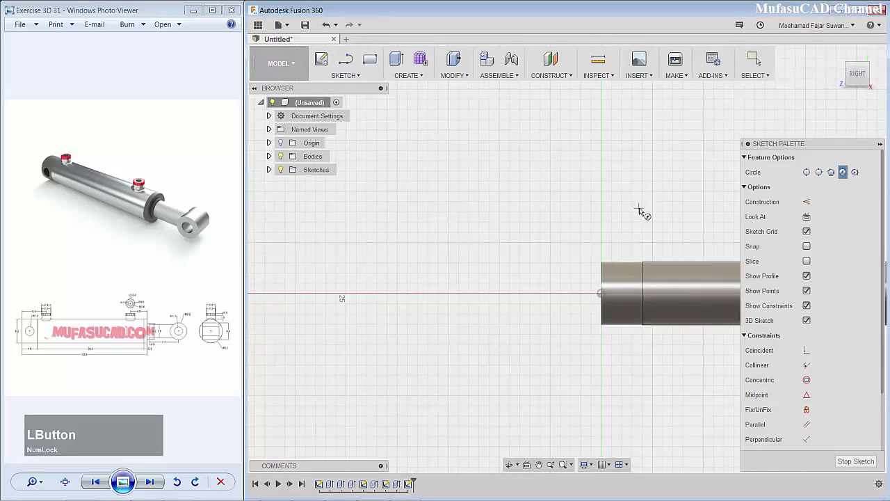
pyautogui.scroll(-3)
pyautogui.click(646, 301)
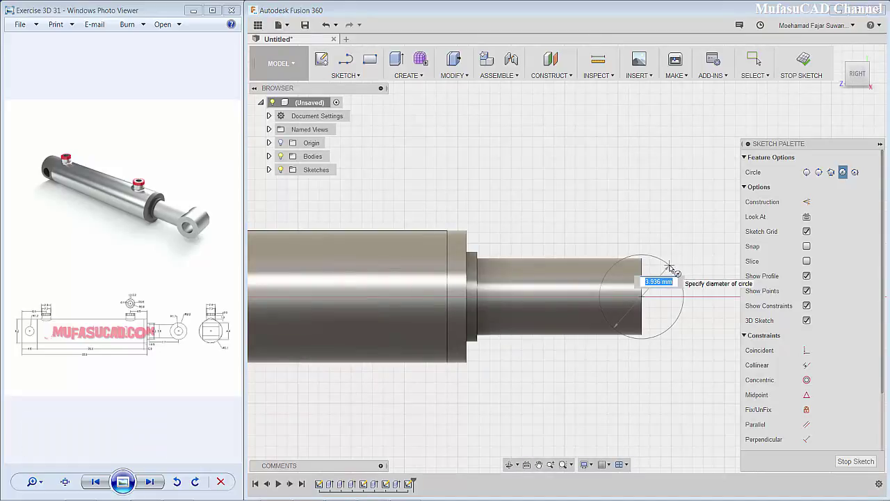
pyautogui.press('4')
pyautogui.write('4.4')
pyautogui.press('Return')
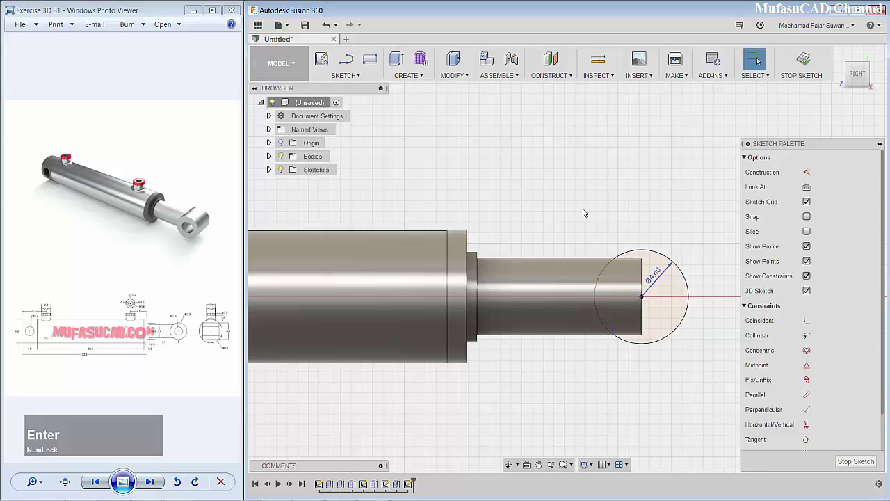
# Step: Extrude the tip circle symmetrically 2.2 mm to form the round eye
pyautogui.click(408, 59)
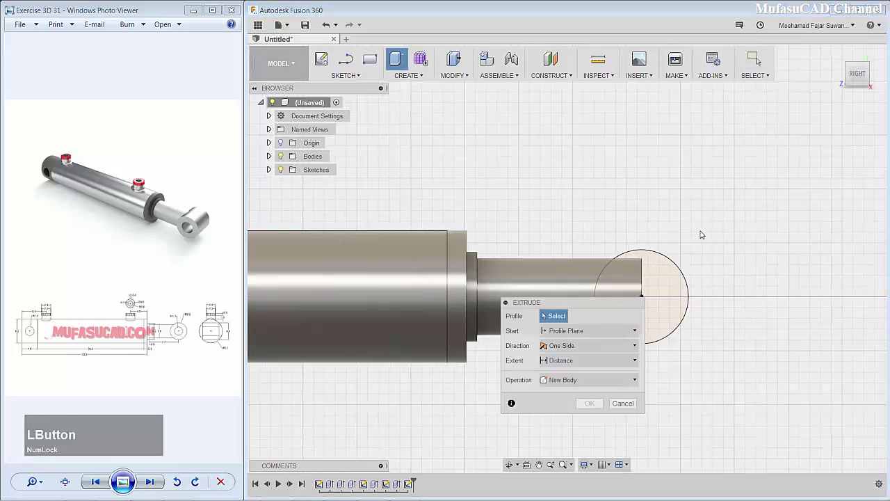
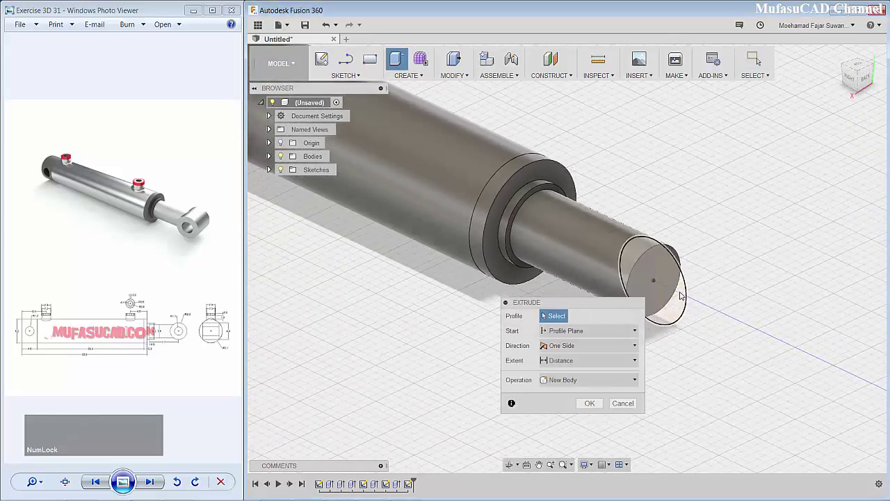
pyautogui.click(682, 294)
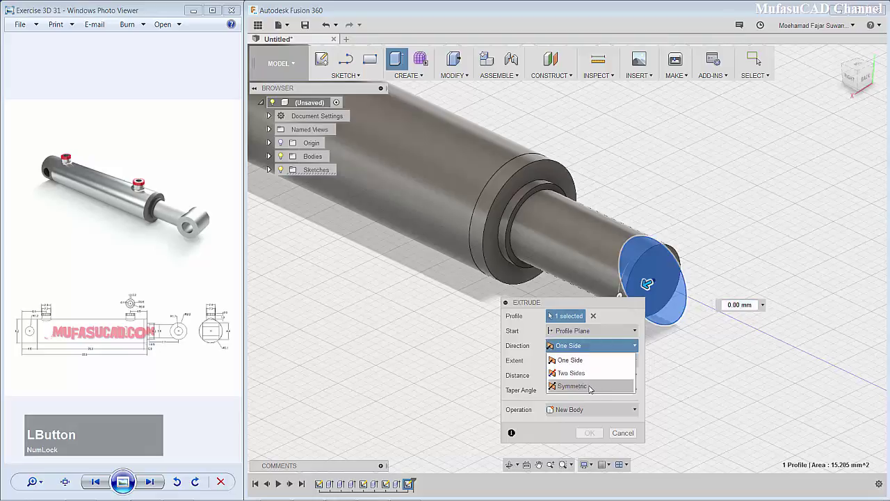
pyautogui.click(591, 388)
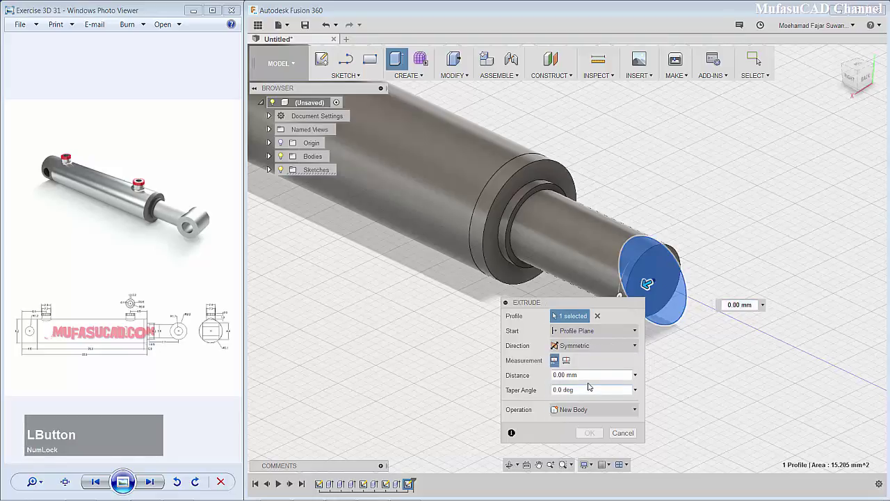
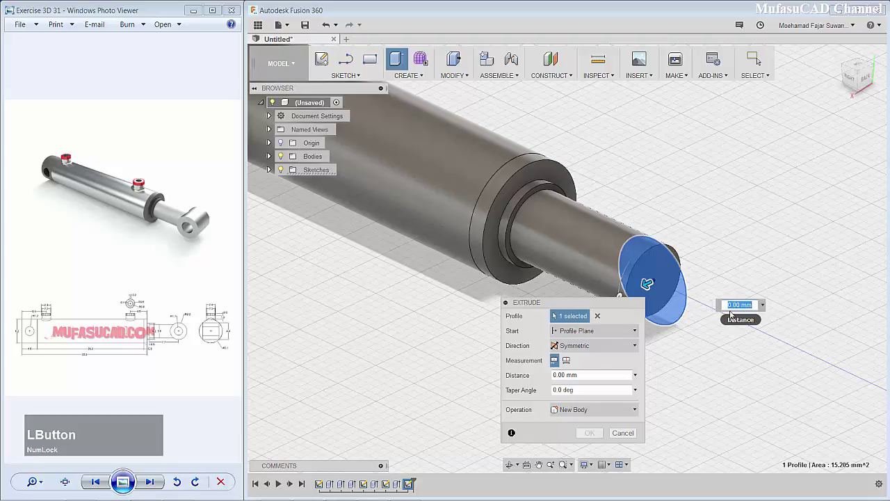
pyautogui.write('2')
pyautogui.write('.2')
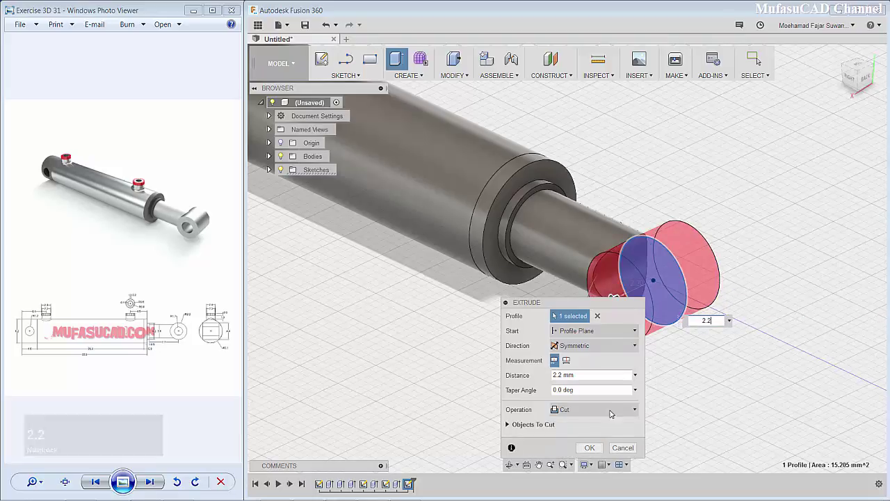
pyautogui.click(614, 405)
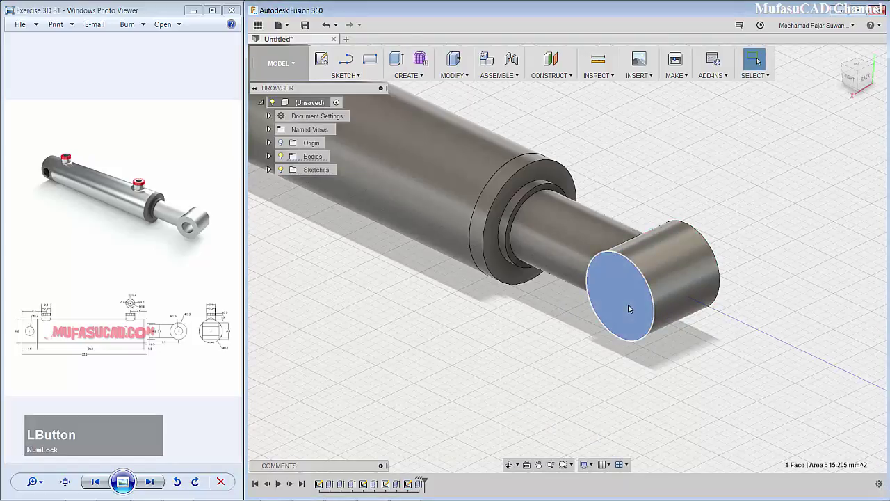
# Step: Sketch a 2.2 mm circle at the eye centre and cut it through the eye
pyautogui.press('c')
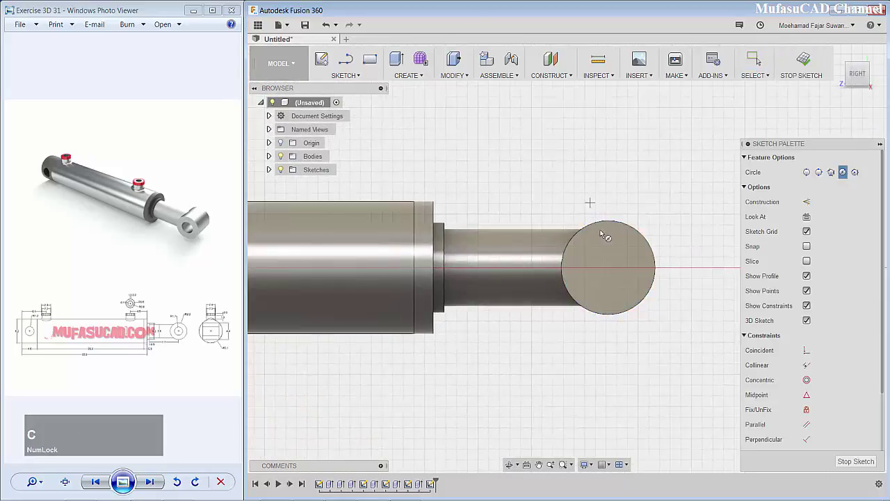
pyautogui.click(614, 270)
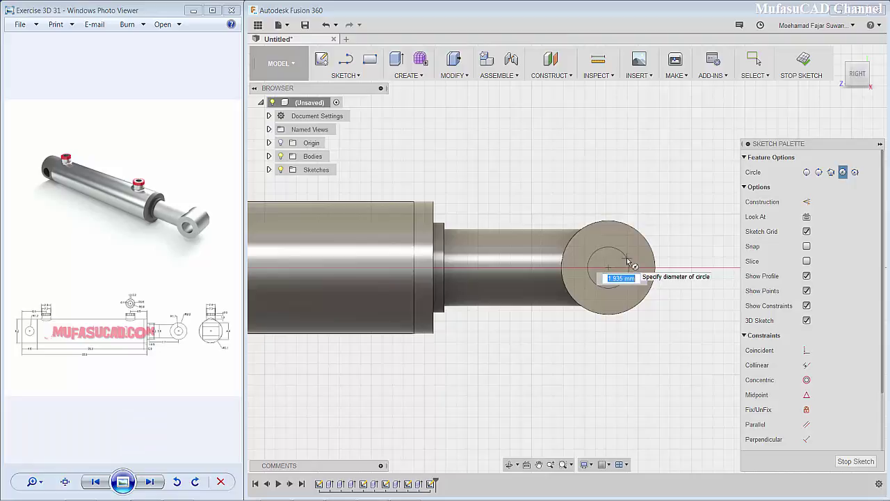
pyautogui.write('2')
pyautogui.write('.2')
pyautogui.press('Return')
pyautogui.click(401, 61)
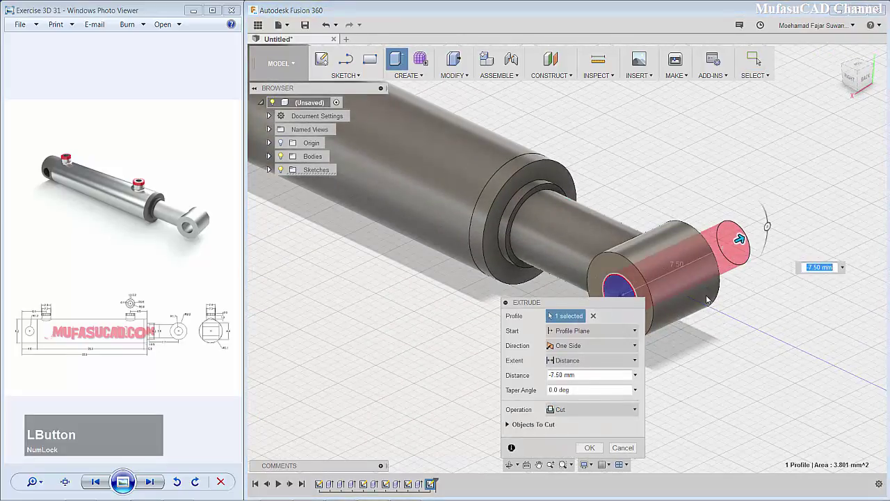
pyautogui.scroll(-3)
pyautogui.scroll(3)
pyautogui.middleClick(487, 286)
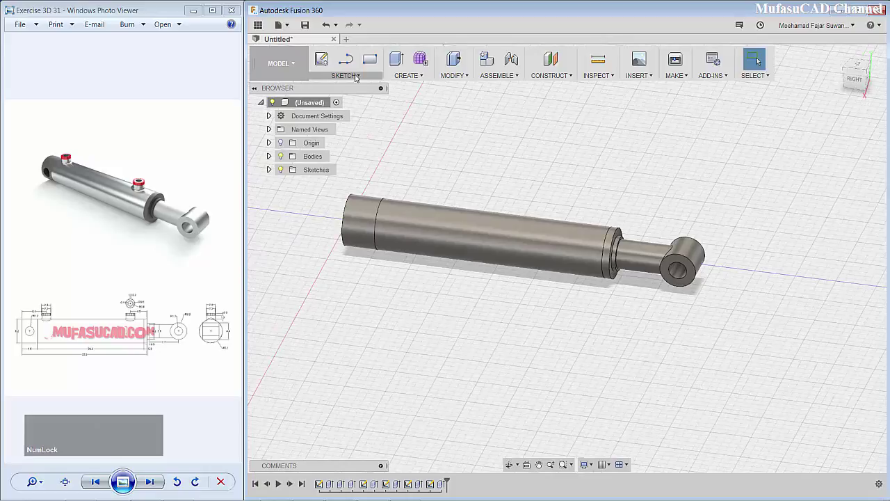
# Step: Sketch a 2.4 mm port-hole circle on the side plane near the barrel end
pyautogui.click(356, 75)
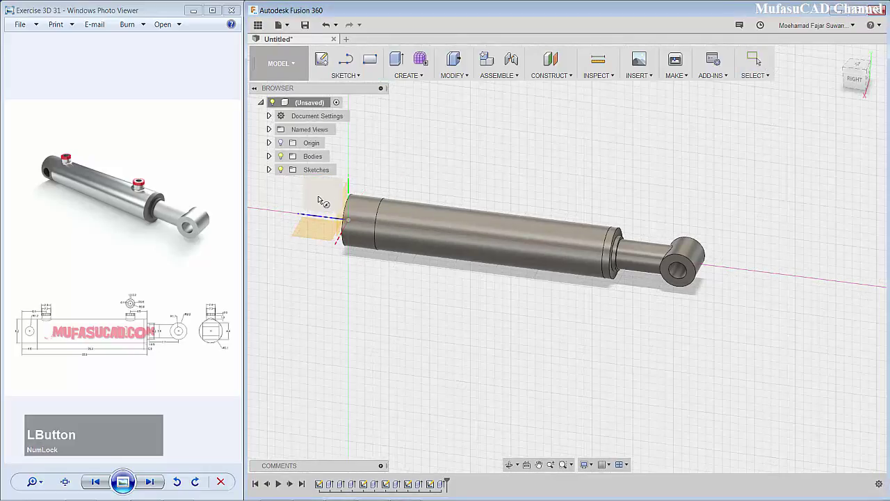
pyautogui.scroll(-3)
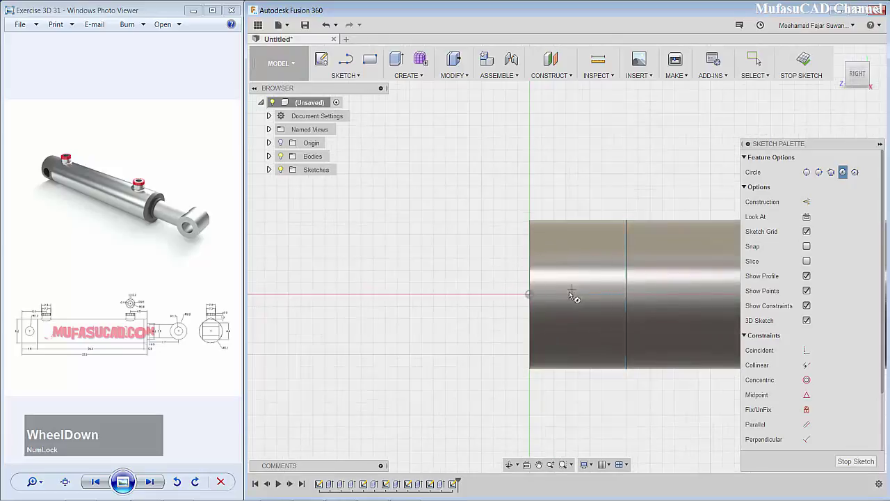
pyautogui.click(569, 298)
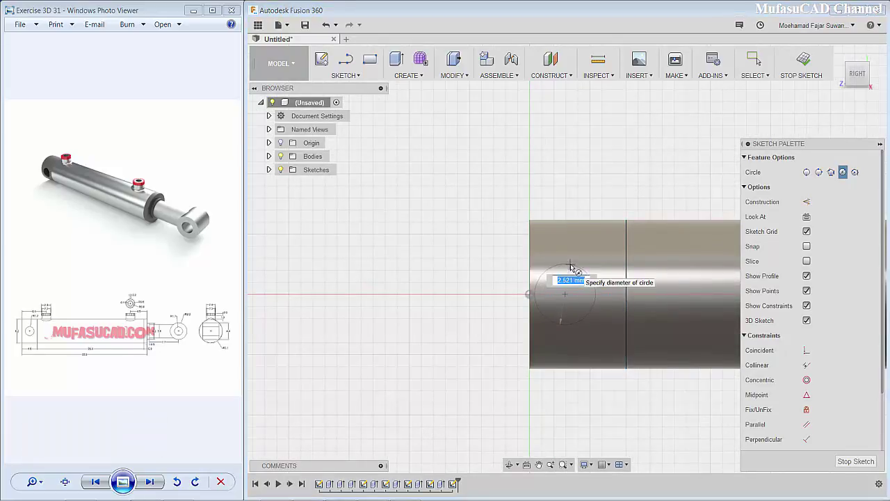
pyautogui.write('2')
pyautogui.write('2.4')
pyautogui.press('Return')
pyautogui.click(365, 77)
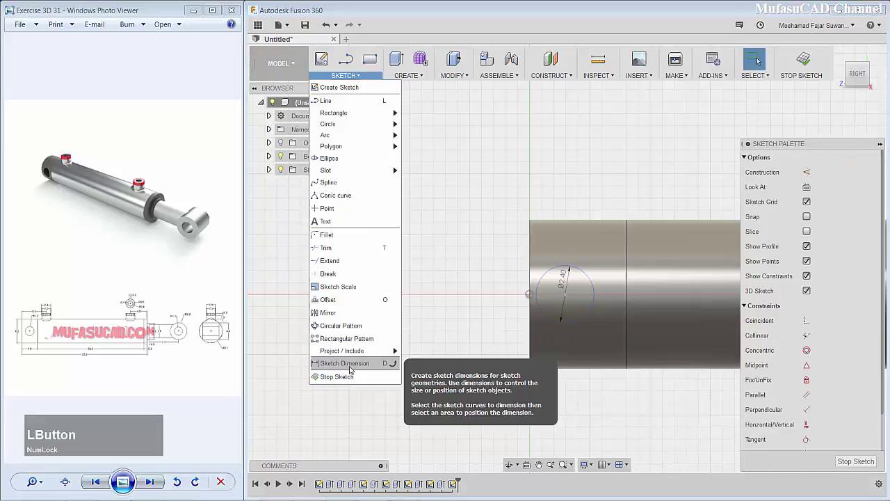
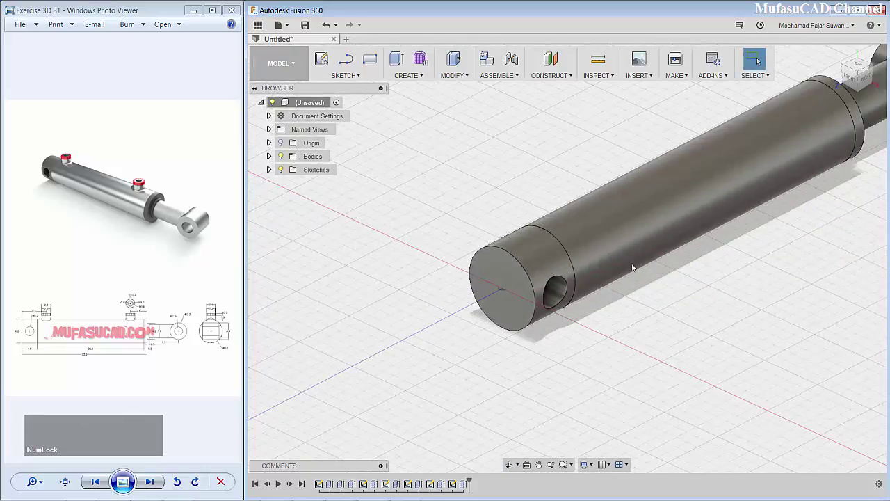
# Step: Sketch a 2.3 mm circle and extrude it 1 mm as a new cap disc body
pyautogui.click(490, 222)
pyautogui.click(349, 79)
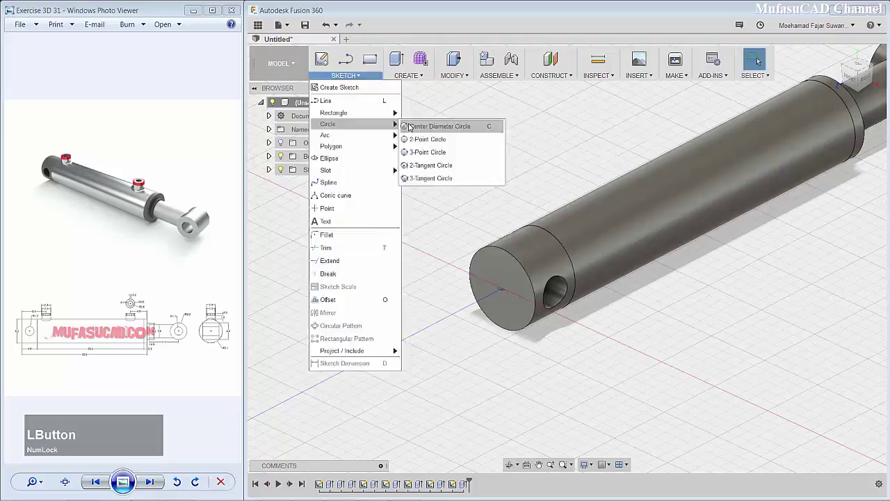
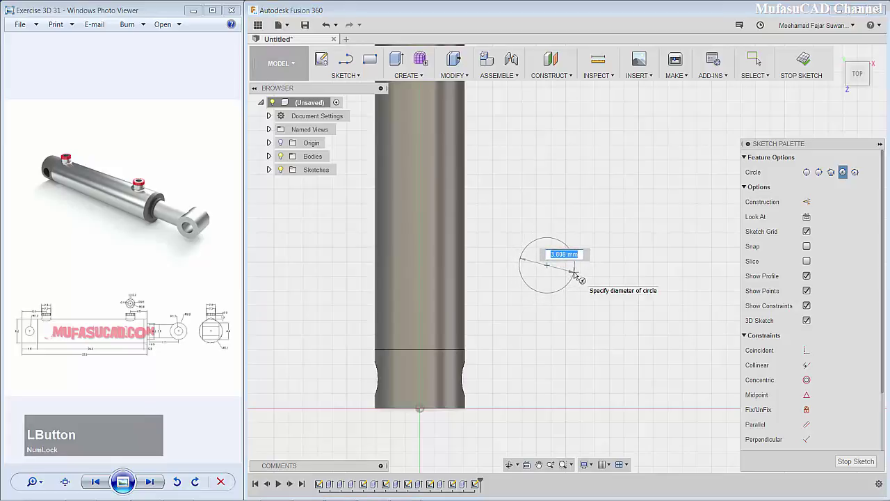
pyautogui.write('2')
pyautogui.write('.3')
pyautogui.press('Return')
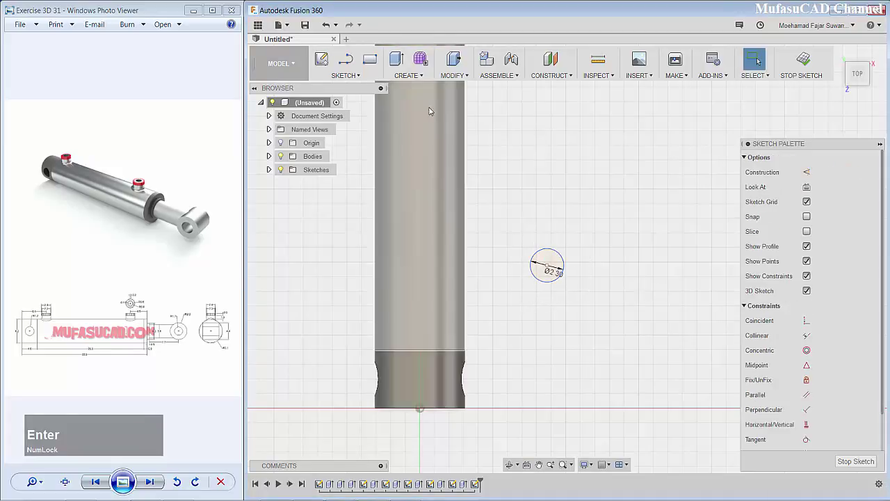
pyautogui.click(404, 60)
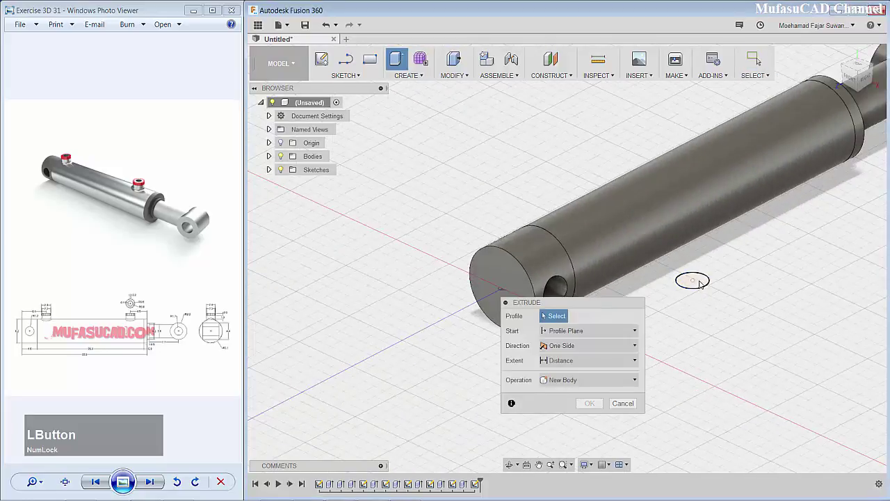
pyautogui.write('1')
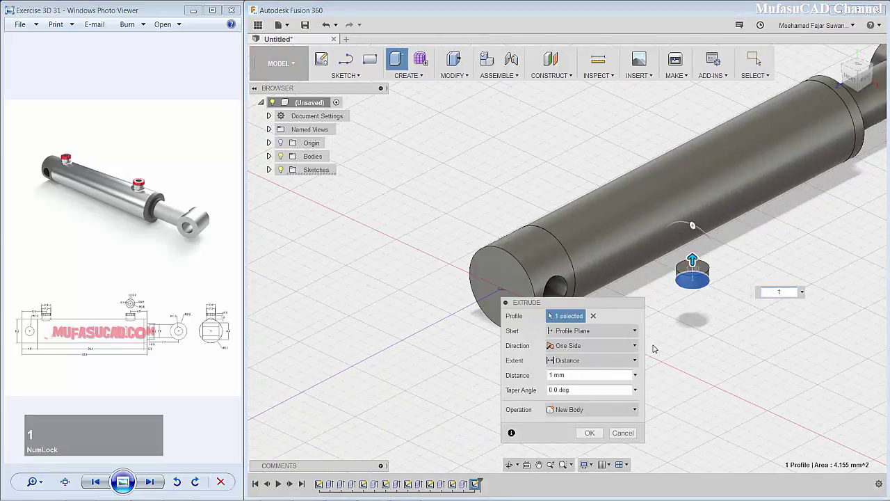
pyautogui.click(593, 439)
# Step: Sketch a 1.6 mm circle on the disc top and extrude a 0.6 mm joined boss
pyautogui.scroll(-3)
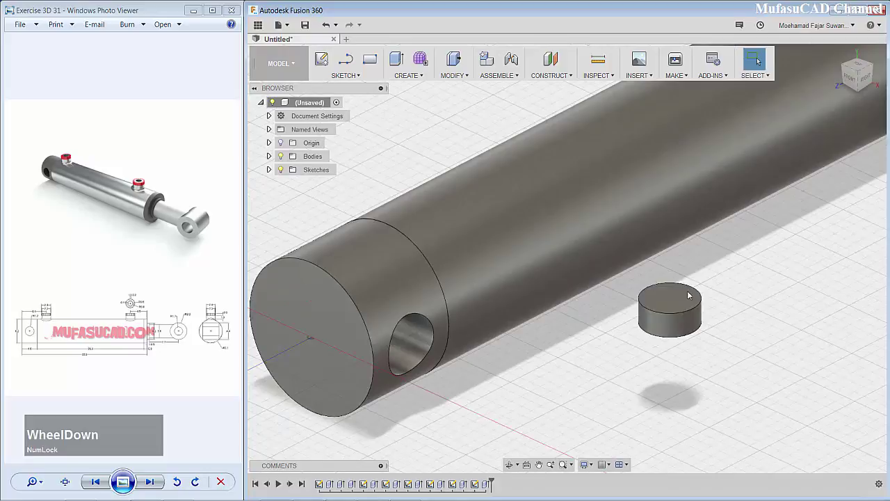
pyautogui.click(674, 304)
pyautogui.press('c')
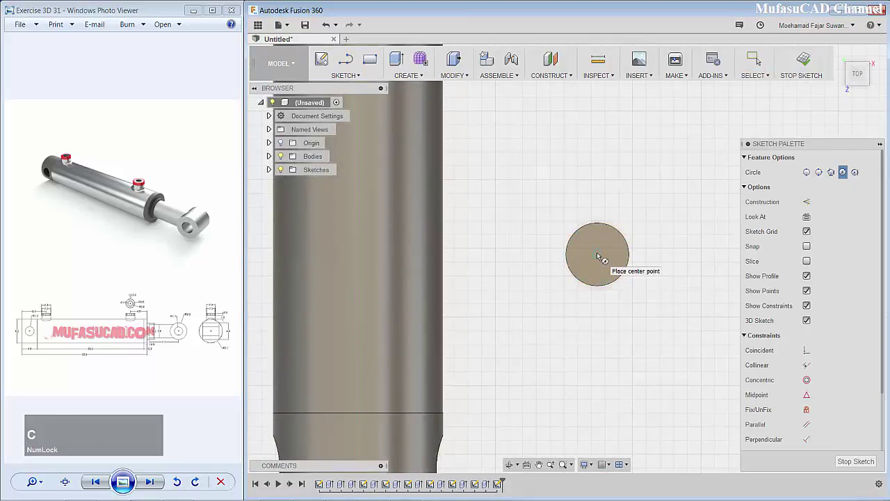
pyautogui.click(601, 256)
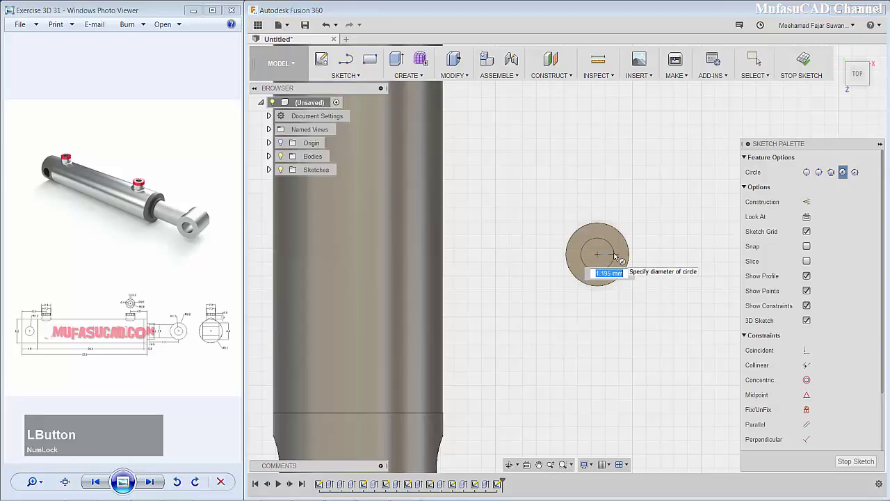
pyautogui.write('1')
pyautogui.write('.6')
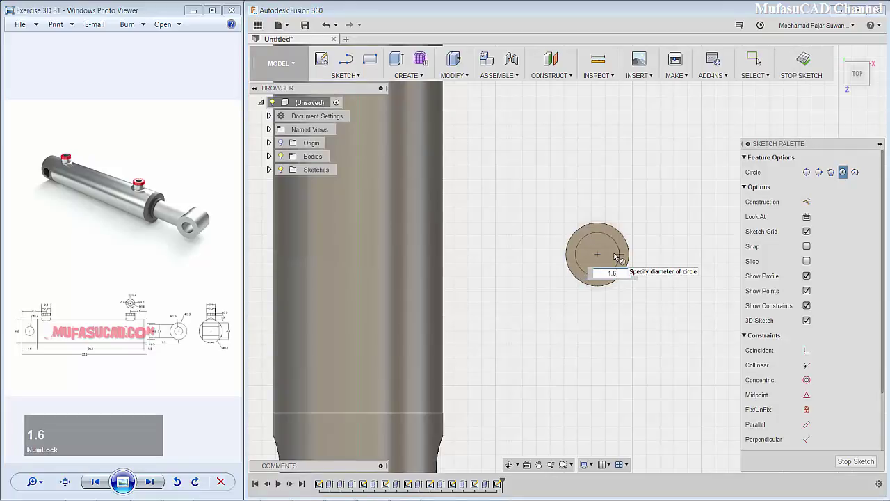
pyautogui.press('Return')
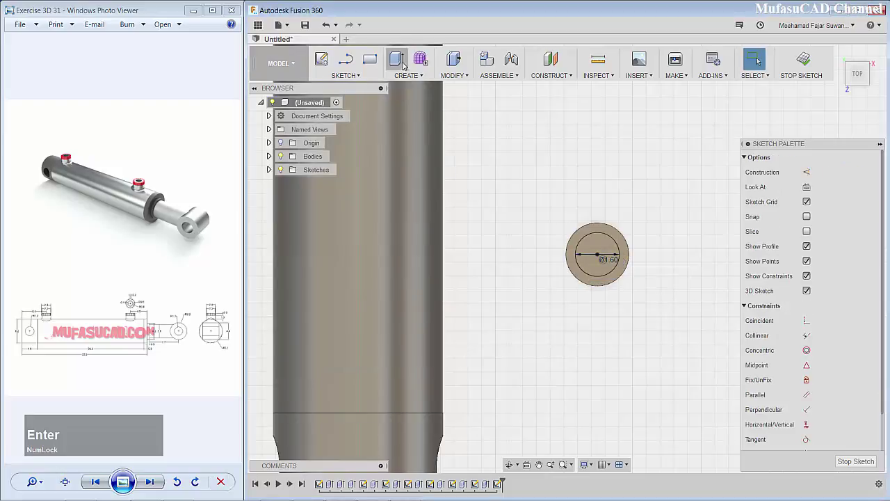
pyautogui.click(404, 63)
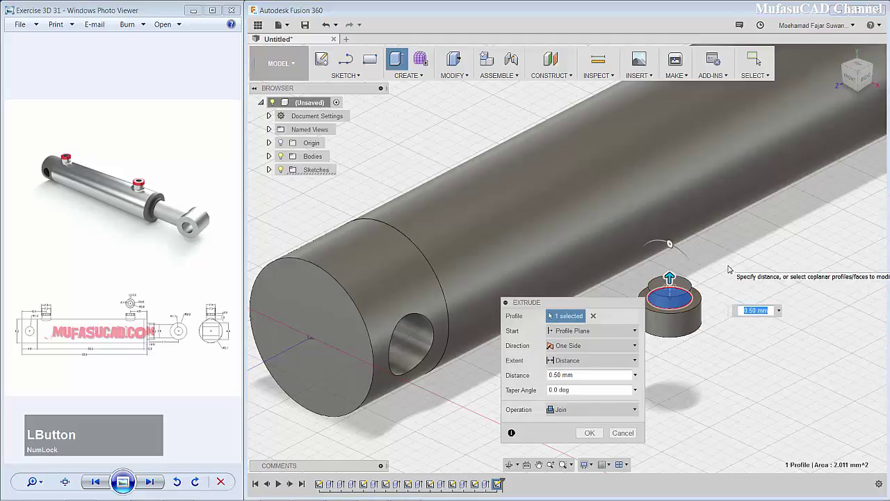
pyautogui.write('0')
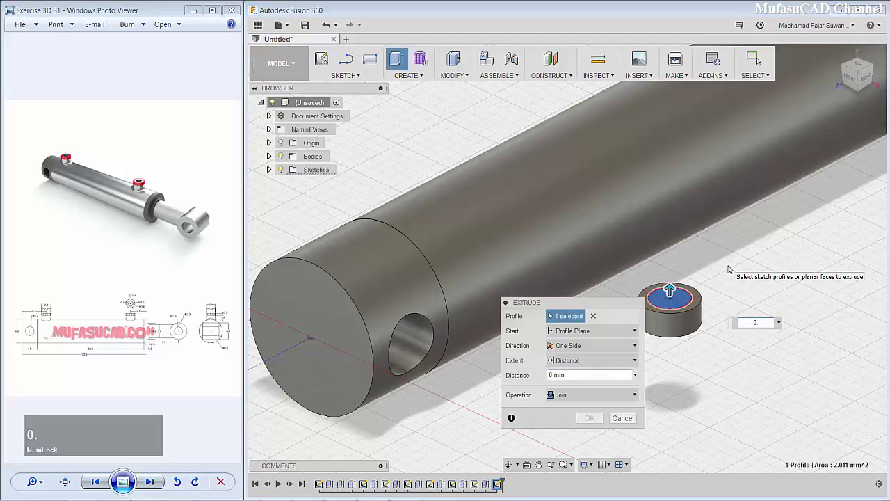
pyautogui.write('.6')
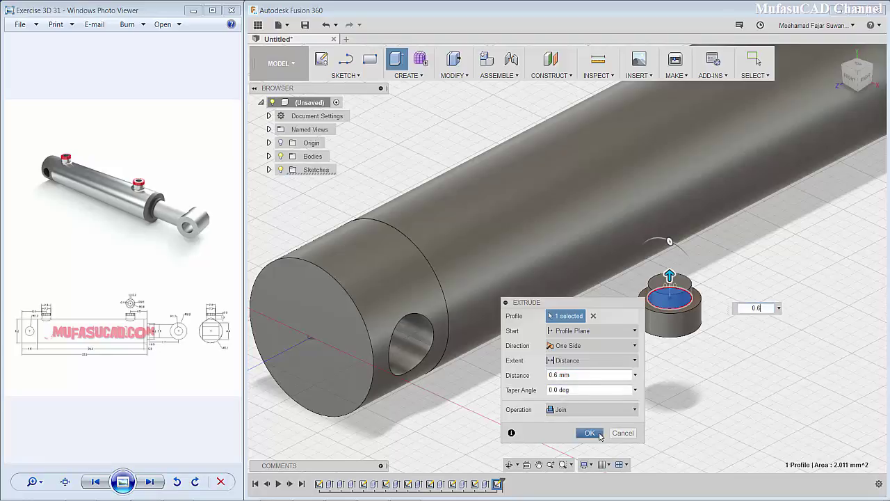
pyautogui.click(602, 434)
# Step: Sketch a 1.2 mm centred circle on the boss top for the through hole
pyautogui.scroll(-3)
pyautogui.click(656, 286)
pyautogui.press('c')
pyautogui.click(587, 259)
pyautogui.write('1')
pyautogui.write('.2')
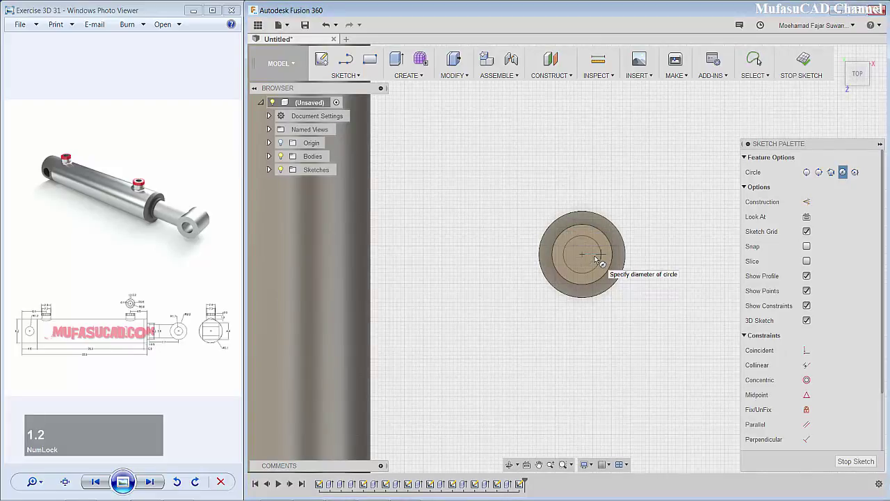
pyautogui.press('Return')
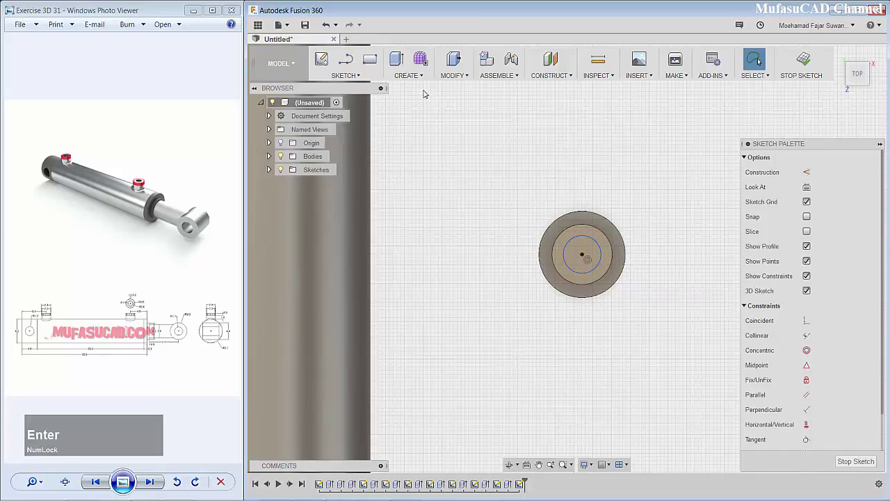
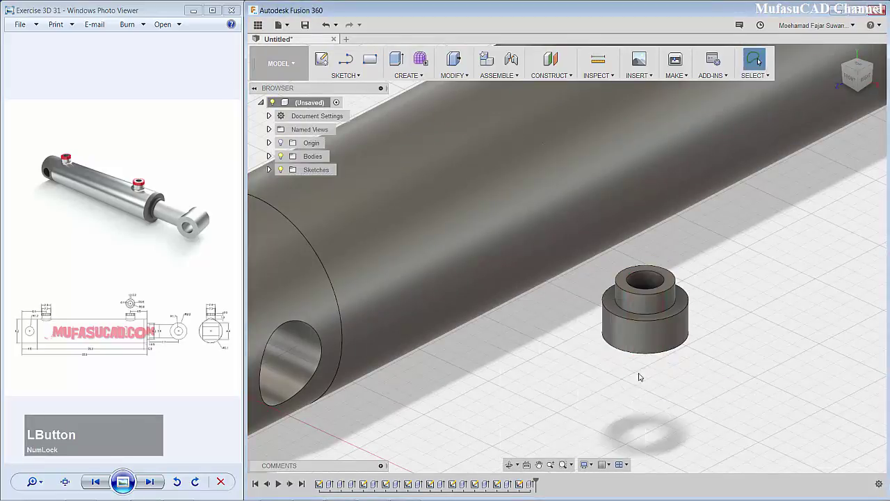
pyautogui.scroll(-3)
# Step: Sketch a 2.4 mm circle concentric with the cap on its face
pyautogui.click(672, 348)
pyautogui.press('c')
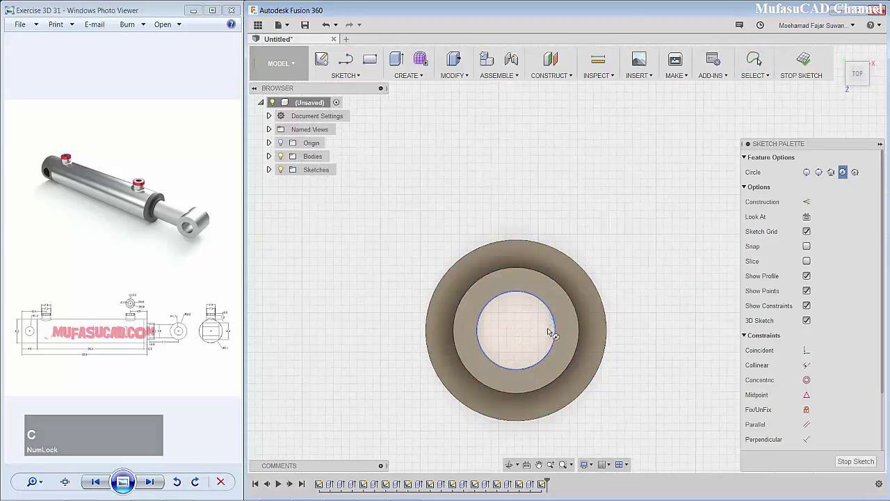
pyautogui.click(518, 333)
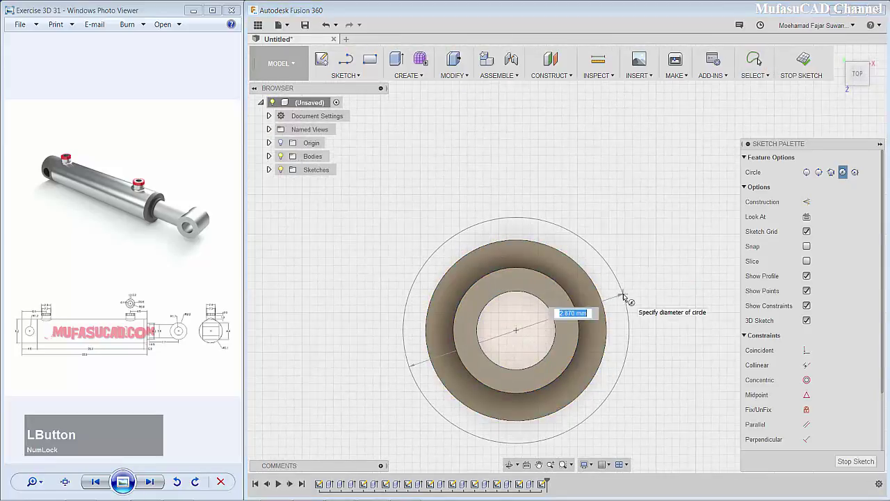
pyautogui.press('2')
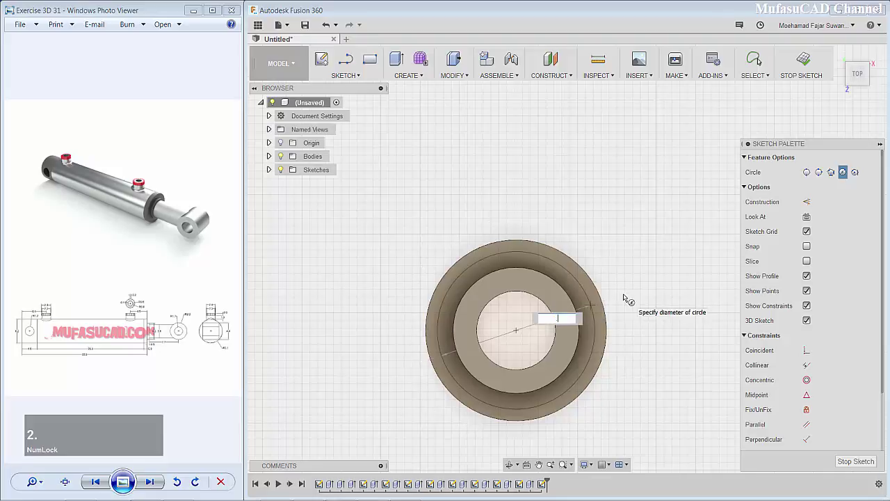
pyautogui.write('2.4')
pyautogui.press('BackSpace')
pyautogui.write('2')
pyautogui.write('.4')
pyautogui.press('Return')
# Step: Extrude the ring profiles 0.6 mm as a new body
pyautogui.click(401, 60)
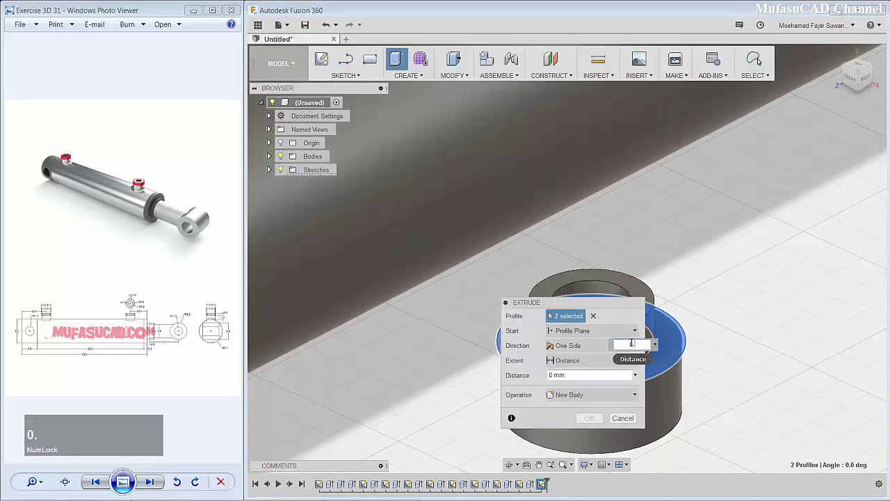
pyautogui.write('0.6')
pyautogui.click(586, 411)
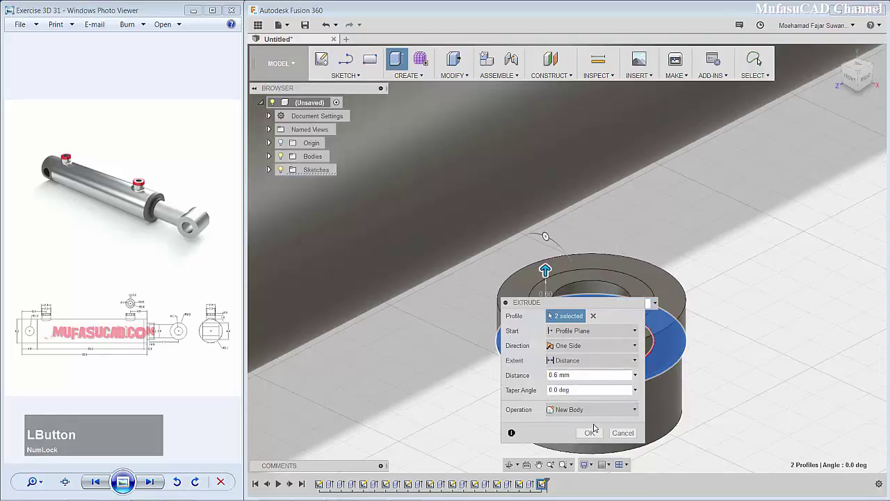
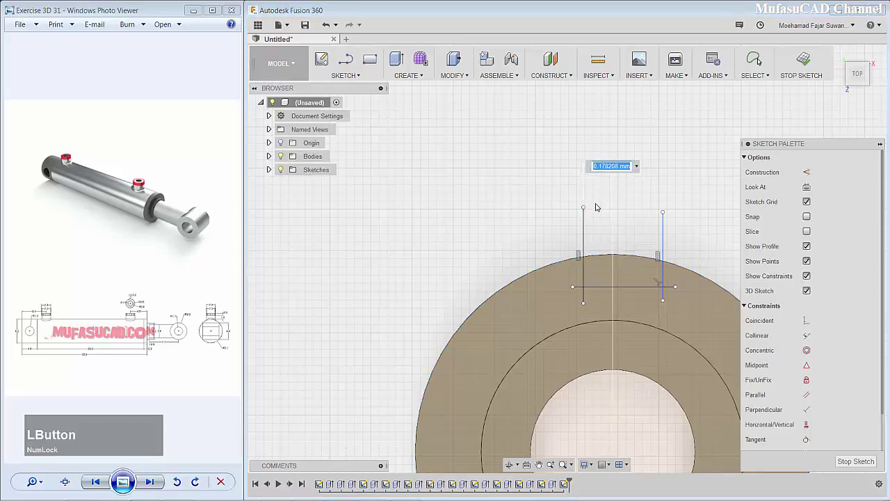
# Step: Dimension the small rectangle 0.10 mm and extrude it -0.60 mm as a new bar body
pyautogui.write('0')
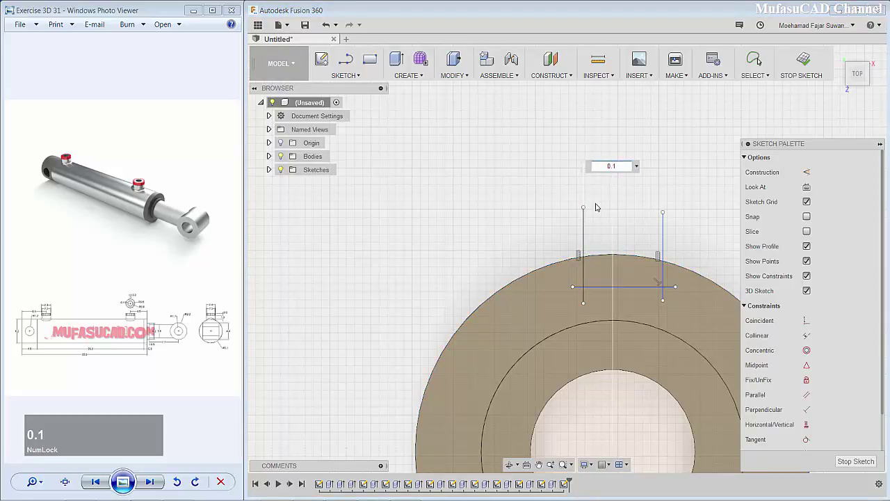
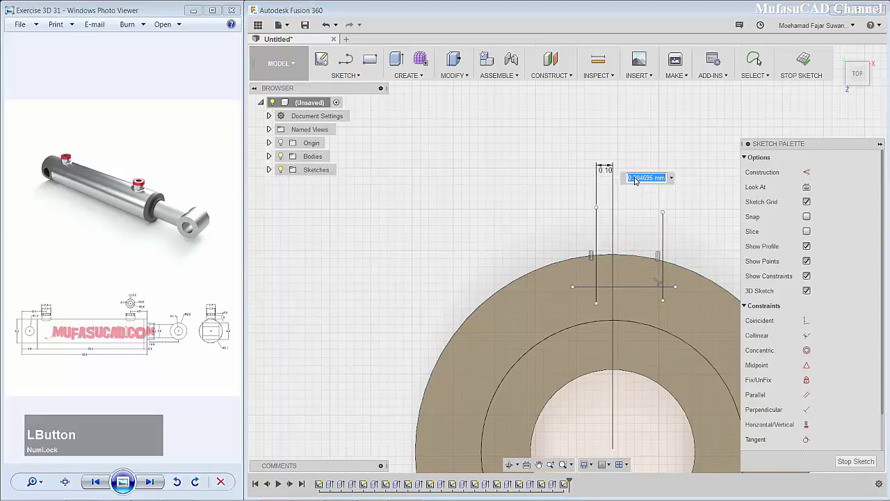
pyautogui.write('0')
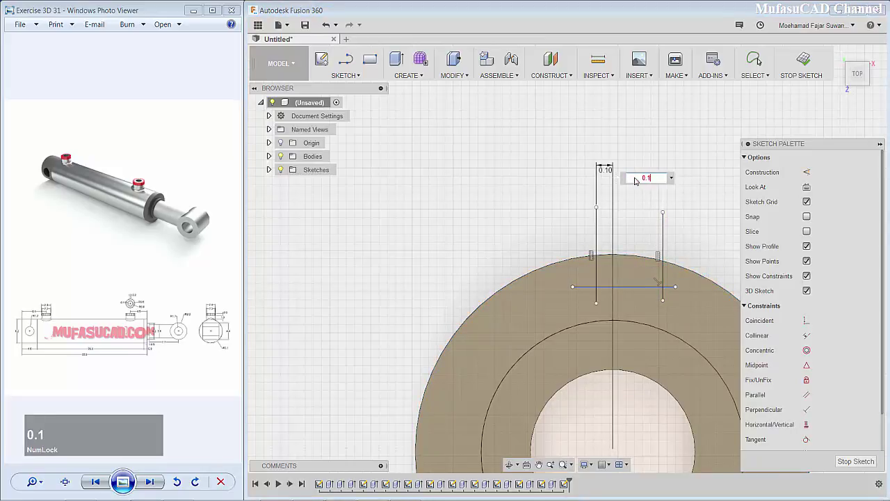
pyautogui.press('Return')
pyautogui.scroll(-3)
pyautogui.scroll(3)
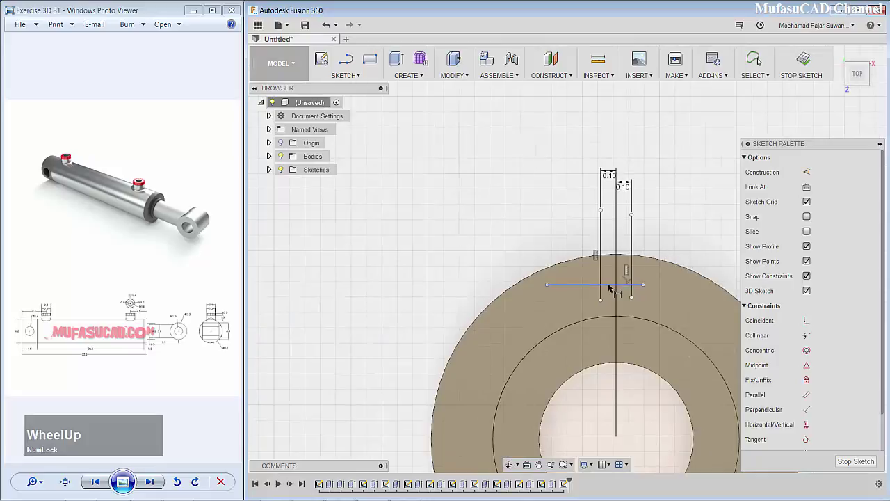
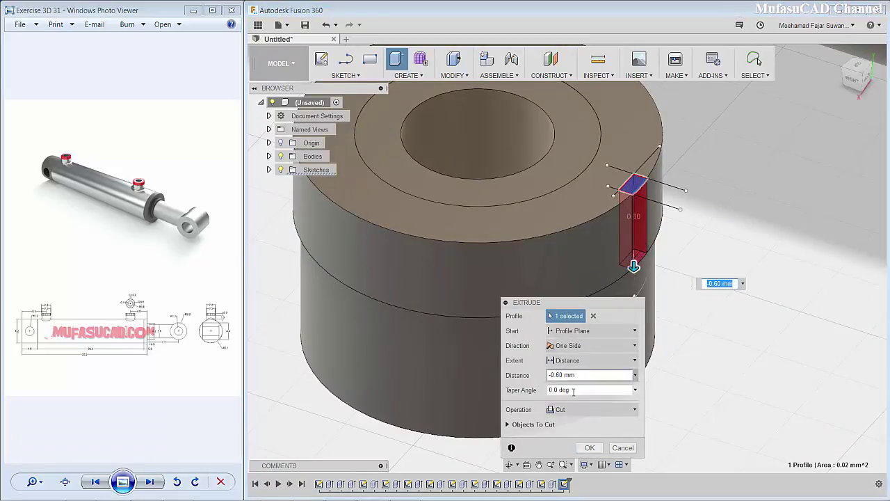
pyautogui.click(576, 412)
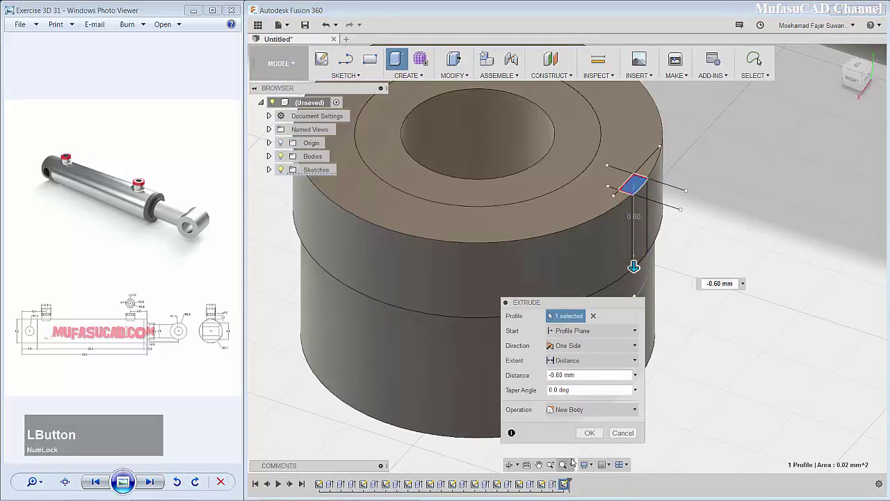
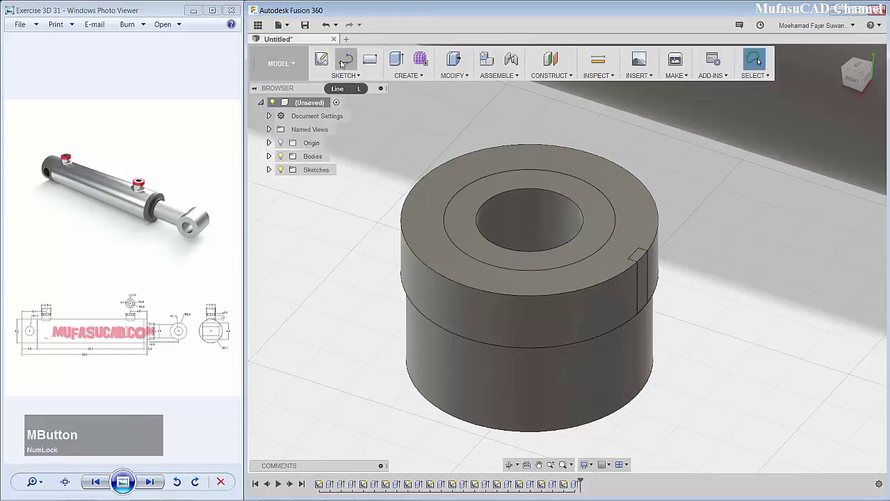
# Step: Draw a centre axis line and circular-pattern the bar 18 times around it
pyautogui.click(343, 62)
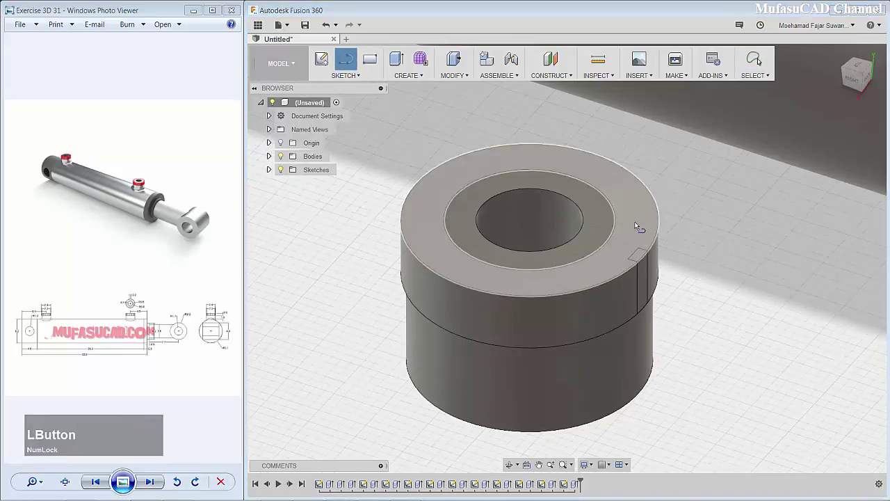
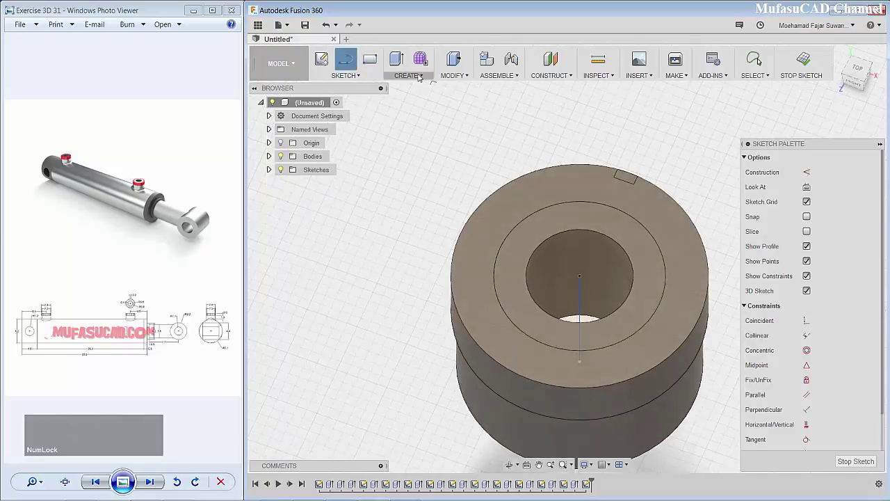
pyautogui.click(421, 77)
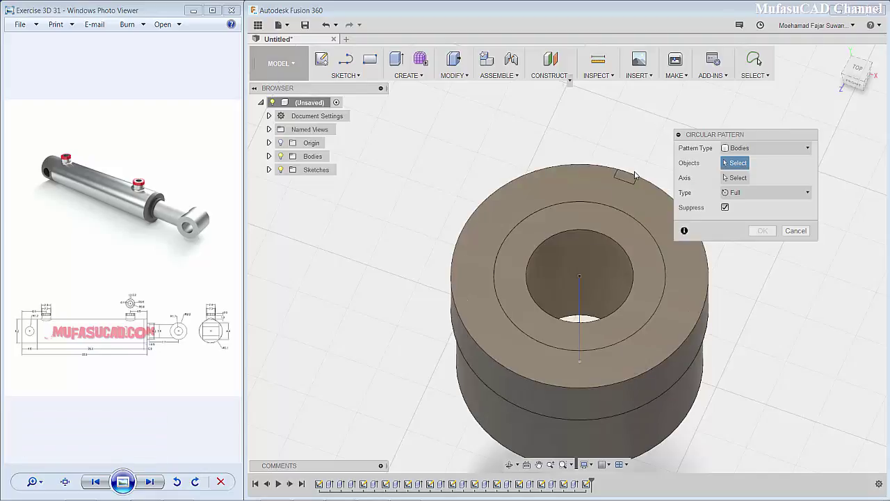
pyautogui.click(634, 176)
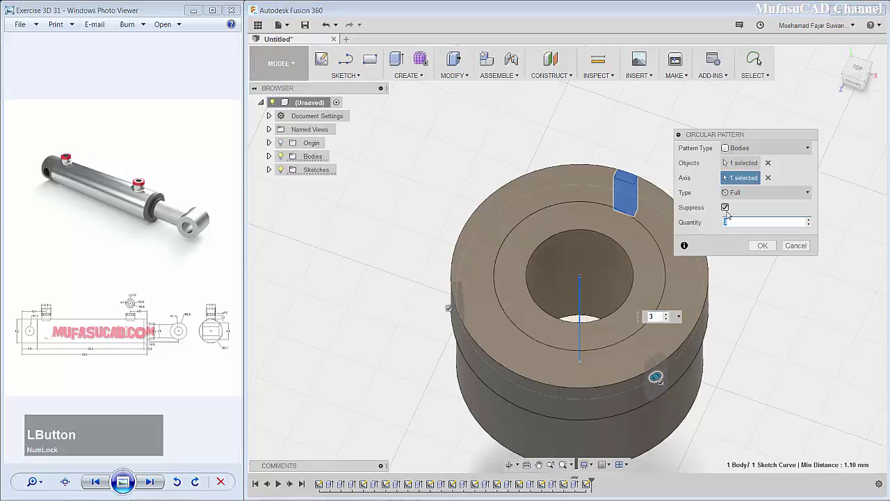
pyautogui.write('18')
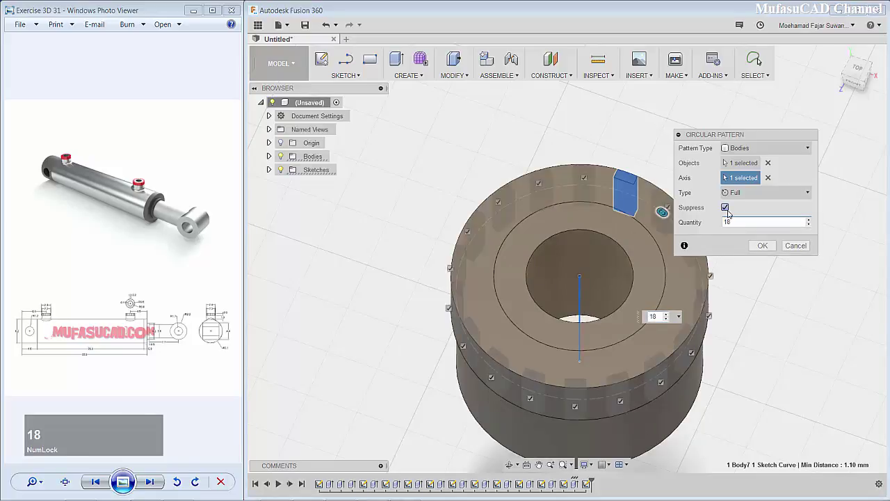
pyautogui.press('Return')
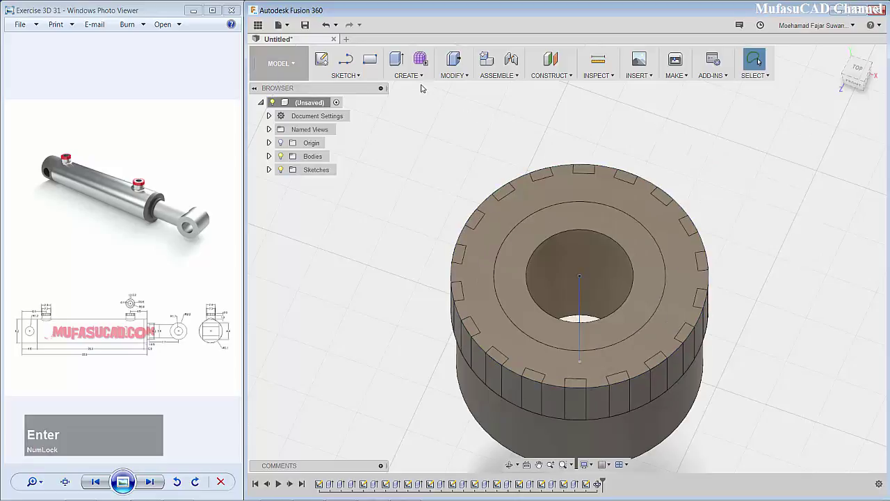
# Step: Combine-cut the 18 patterned bars from the top ring, leaving a knurled notched rim
pyautogui.click(458, 76)
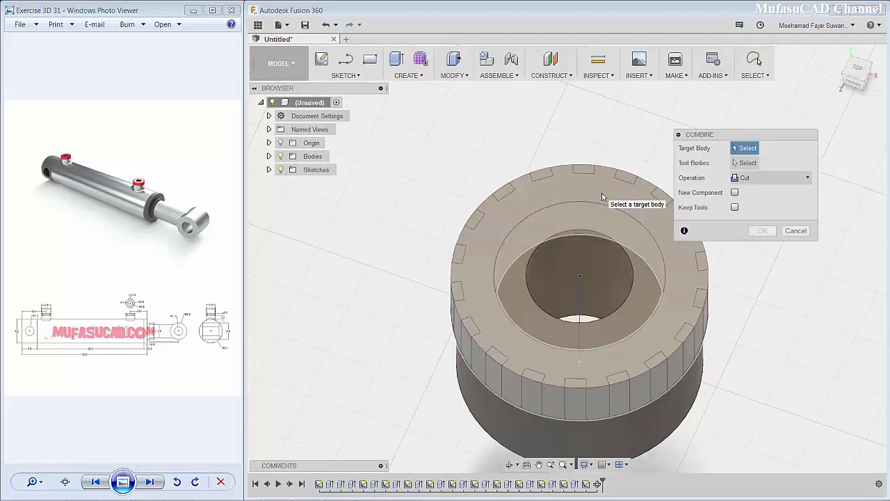
pyautogui.click(604, 194)
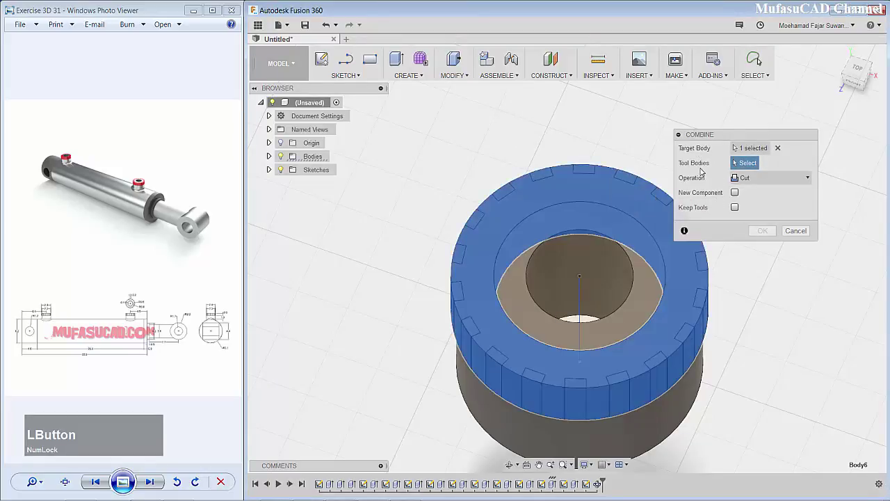
pyautogui.click(668, 196)
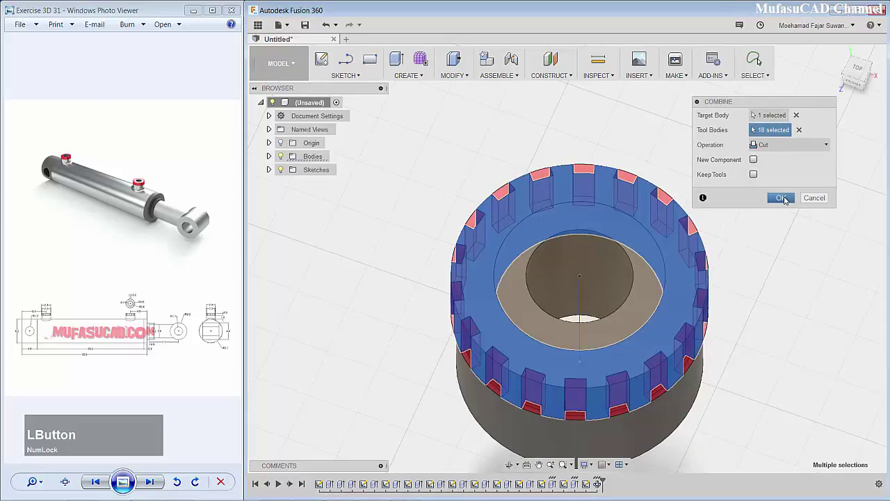
pyautogui.middleClick(594, 245)
# Step: Offset a construction plane -6.4 mm from the barrel's end face
pyautogui.scroll(-3)
pyautogui.scroll(3)
pyautogui.click(455, 229)
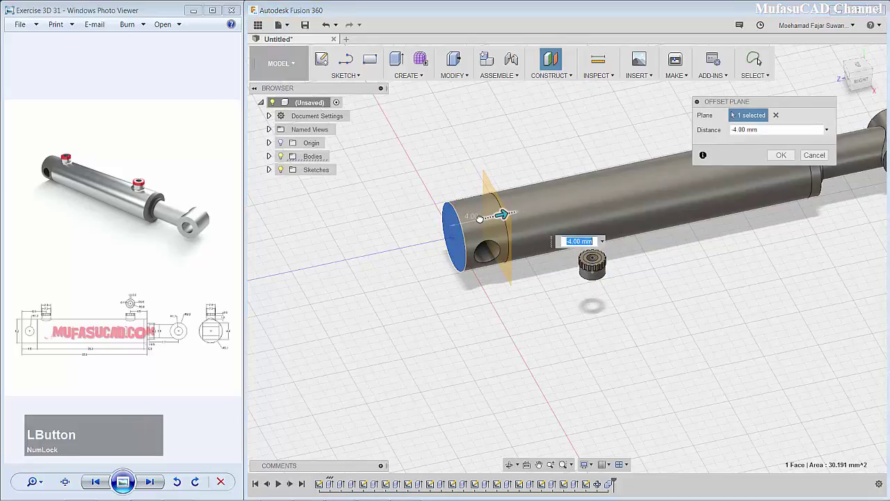
pyautogui.write('-6')
pyautogui.write('.4')
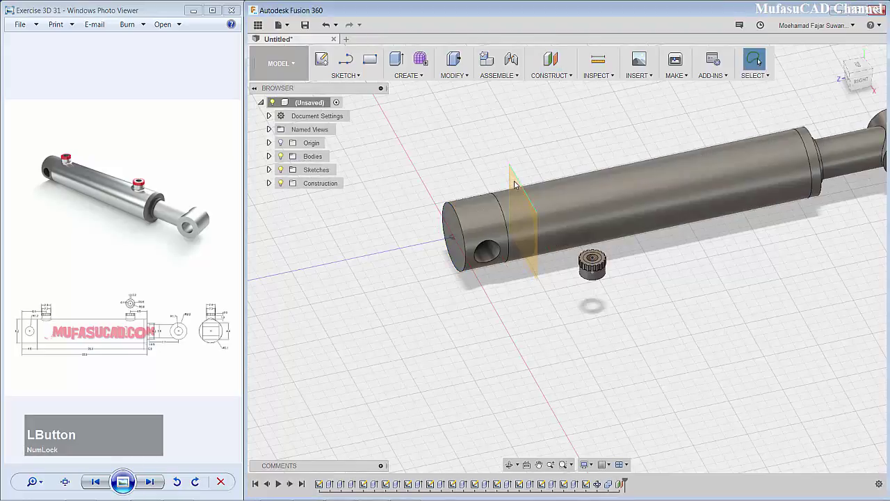
# Step: Sketch a line on the new plane and constrain it vertical from the barrel's top edge
pyautogui.click(536, 264)
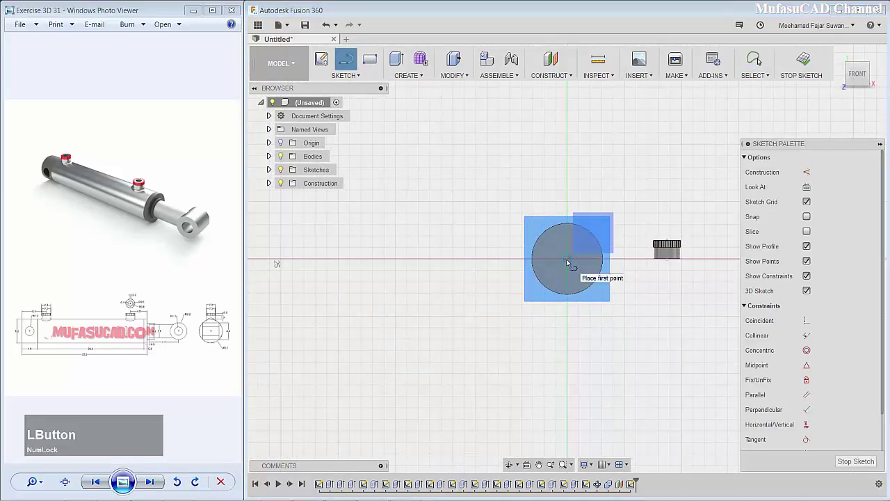
pyautogui.scroll(-3)
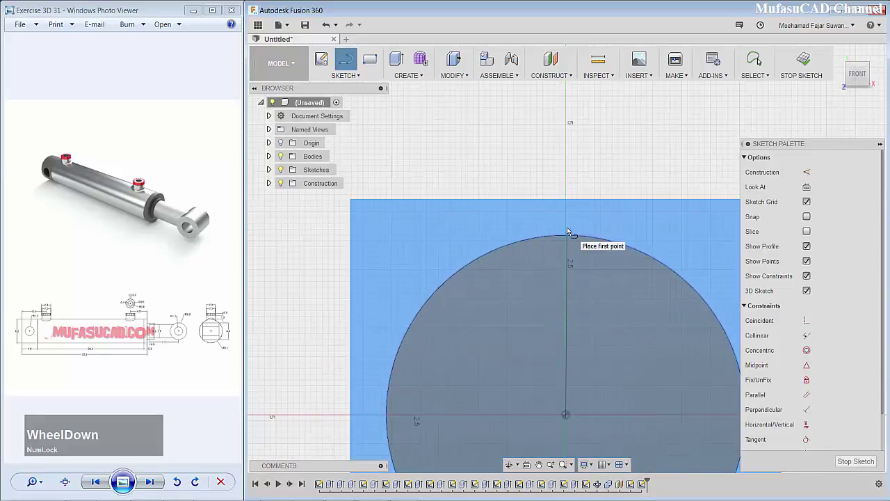
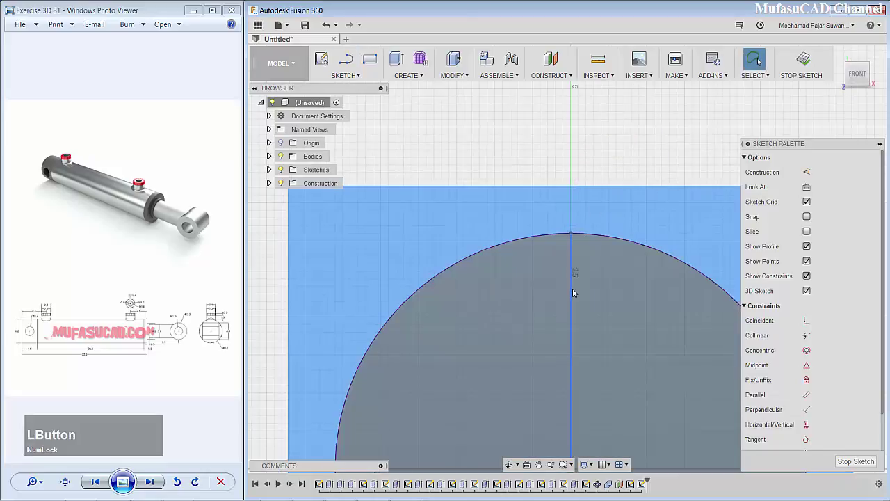
pyautogui.rightClick(576, 289)
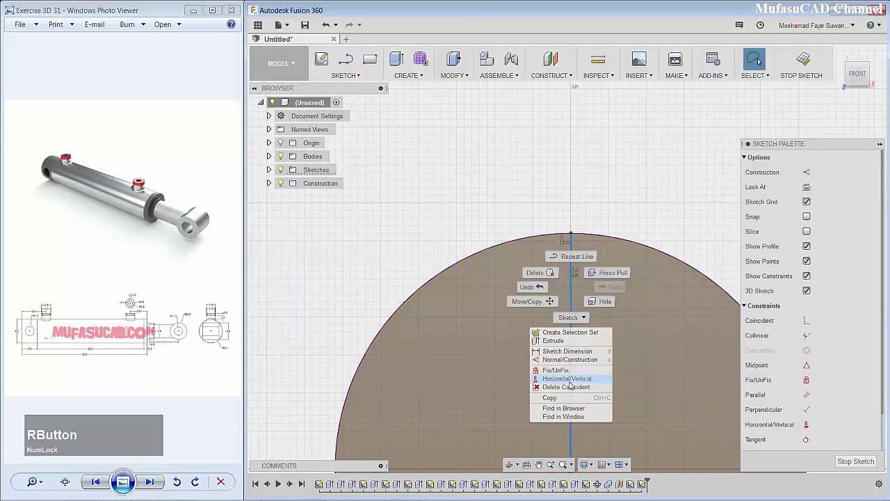
pyautogui.click(578, 366)
# Step: Finish the sketch after panning the view along the cylinder
pyautogui.scroll(-3)
pyautogui.scroll(3)
pyautogui.middleClick(624, 306)
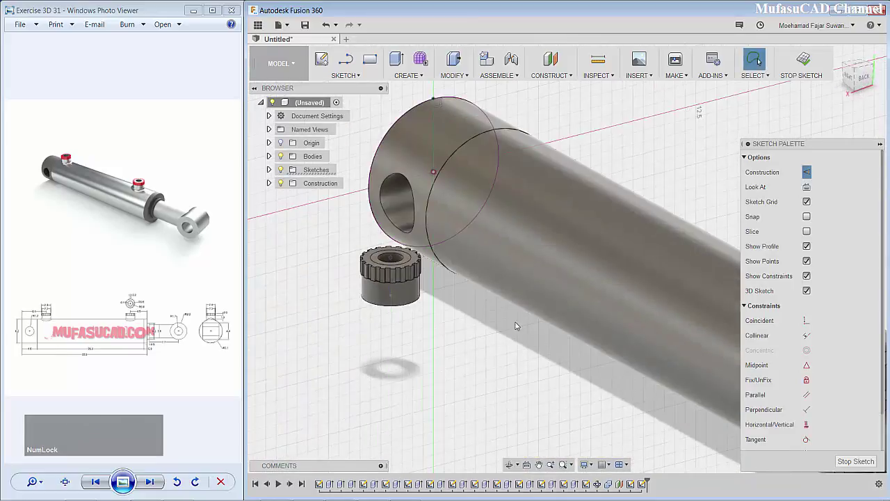
pyautogui.scroll(-3)
pyautogui.scroll(3)
pyautogui.scroll(-3)
pyautogui.click(699, 363)
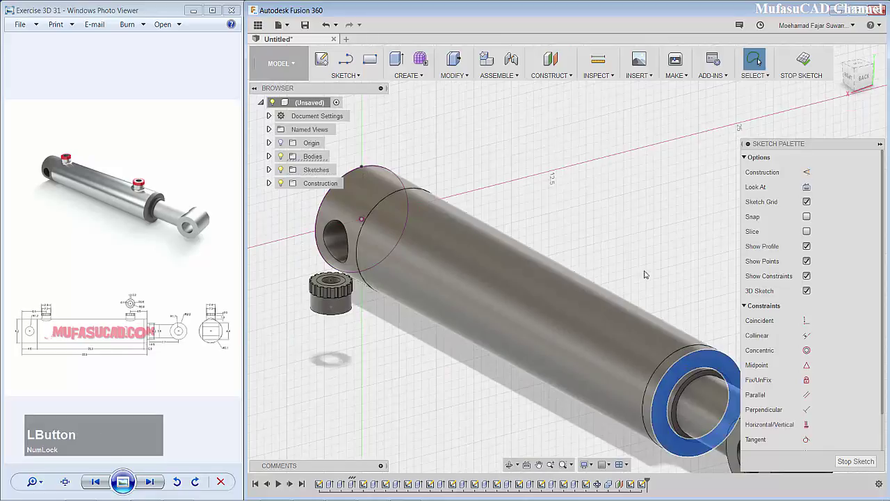
# Step: Offset a construction plane -4.5 mm from the ring-shaped rod-end face
pyautogui.click(561, 78)
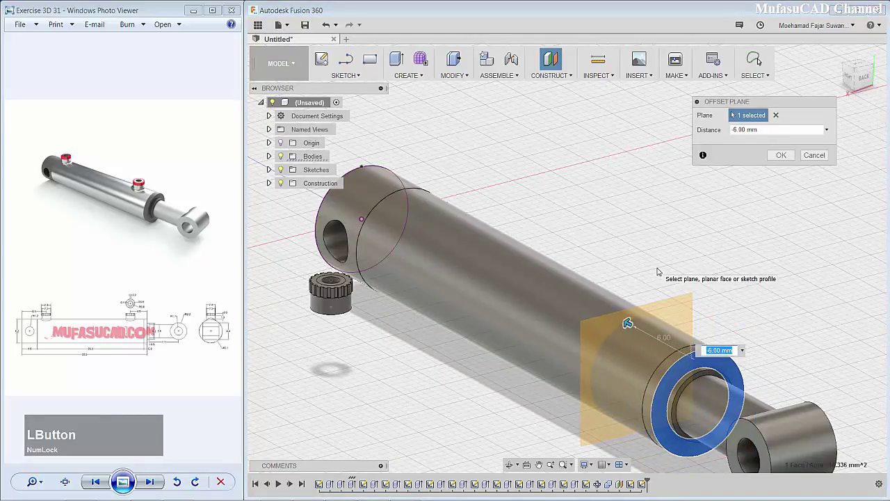
pyautogui.write('-4')
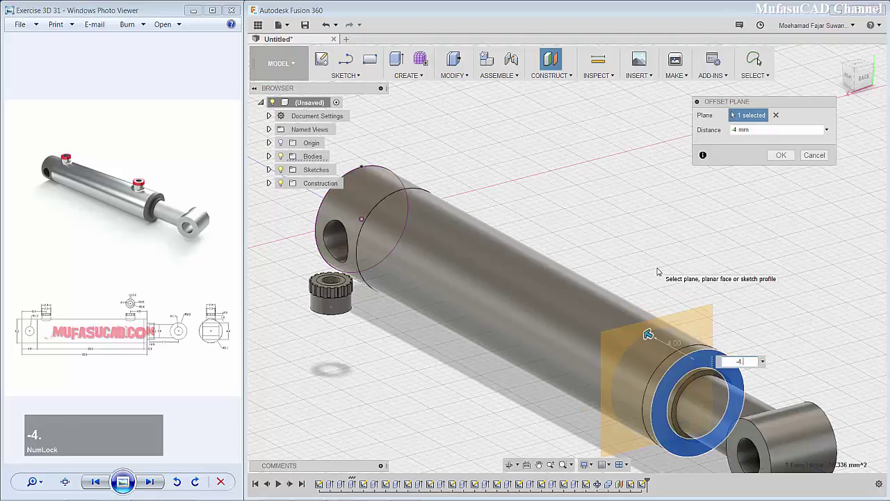
pyautogui.write('.5')
pyautogui.press('Return')
# Step: Sketch a line from the top of the circle on the -4.5 mm plane
pyautogui.click(699, 319)
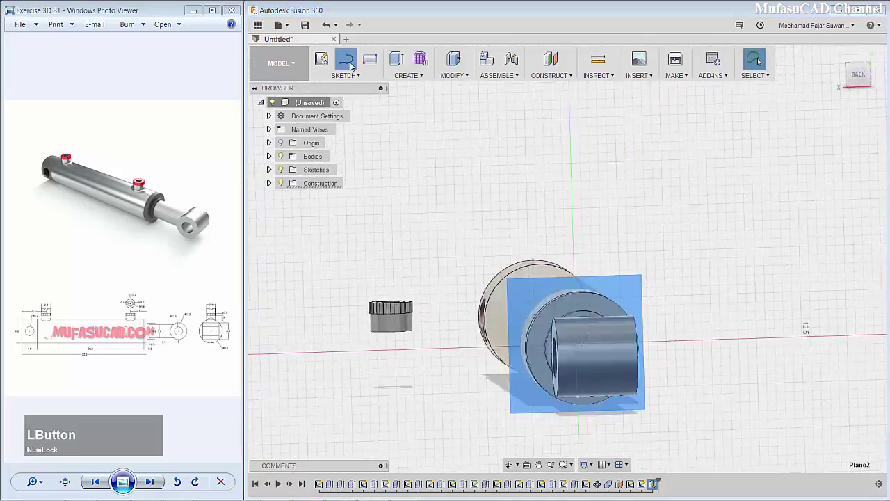
pyautogui.scroll(-3)
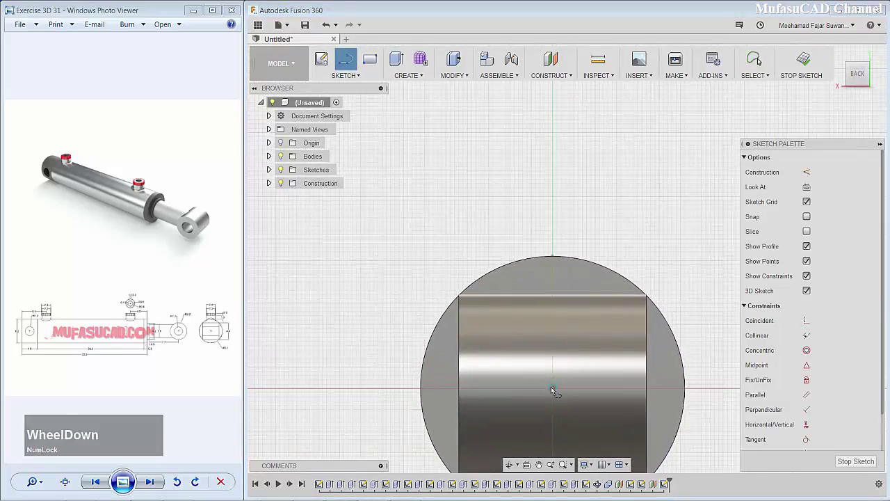
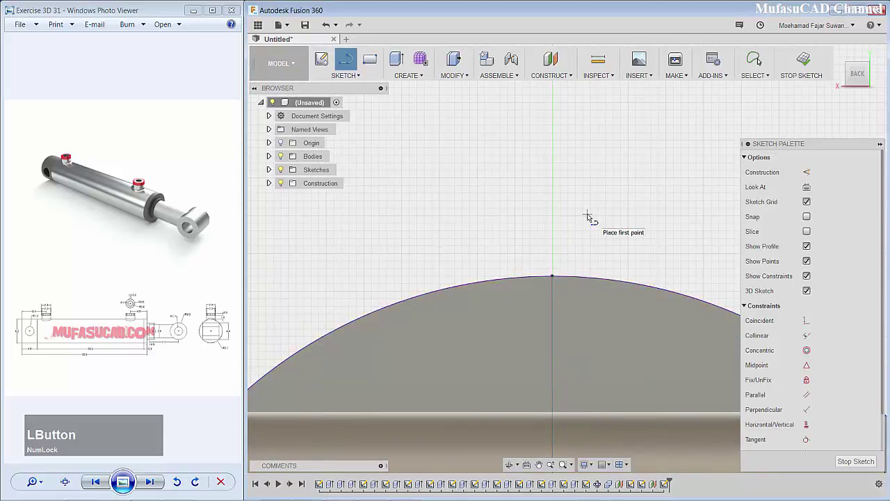
pyautogui.click(622, 220)
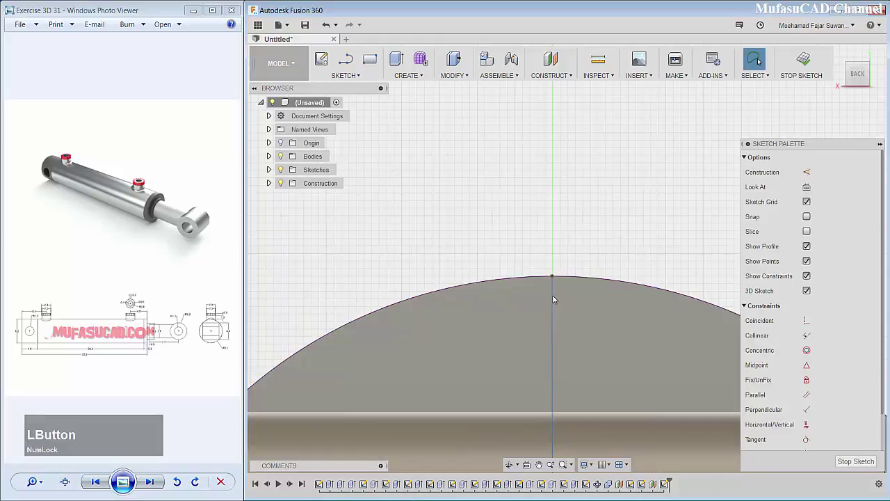
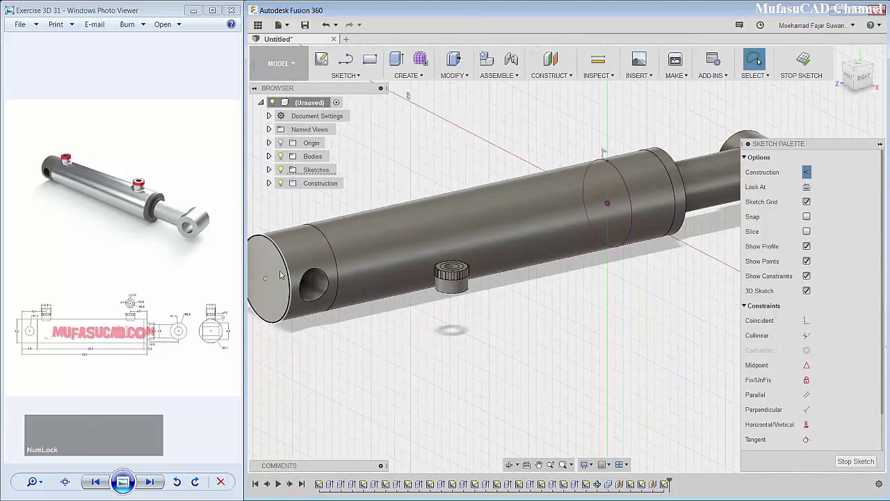
pyautogui.middleClick(285, 274)
pyautogui.scroll(-3)
pyautogui.click(392, 266)
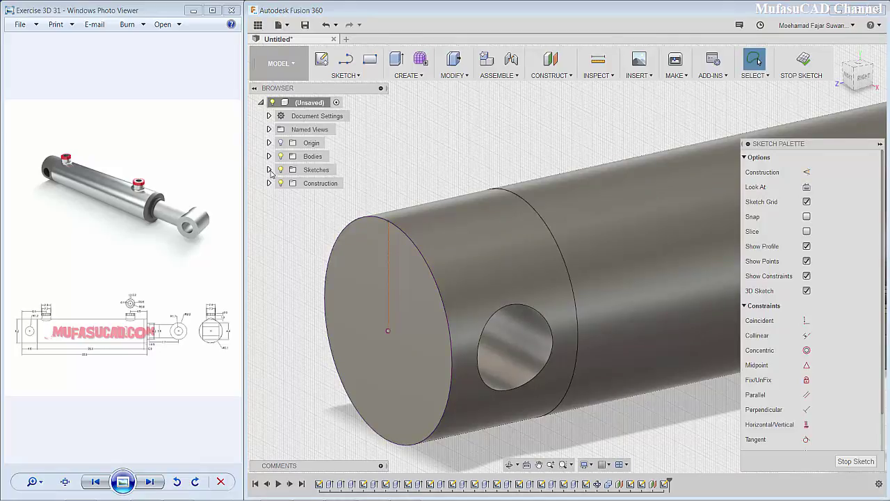
pyautogui.click(272, 171)
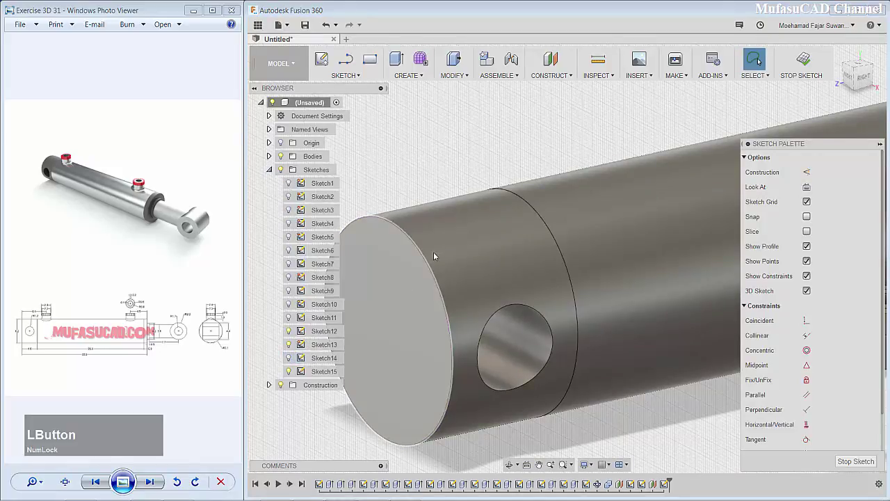
# Step: Offset another construction plane -6.4 mm from the opposite flat end face
pyautogui.scroll(-3)
pyautogui.scroll(3)
pyautogui.click(434, 354)
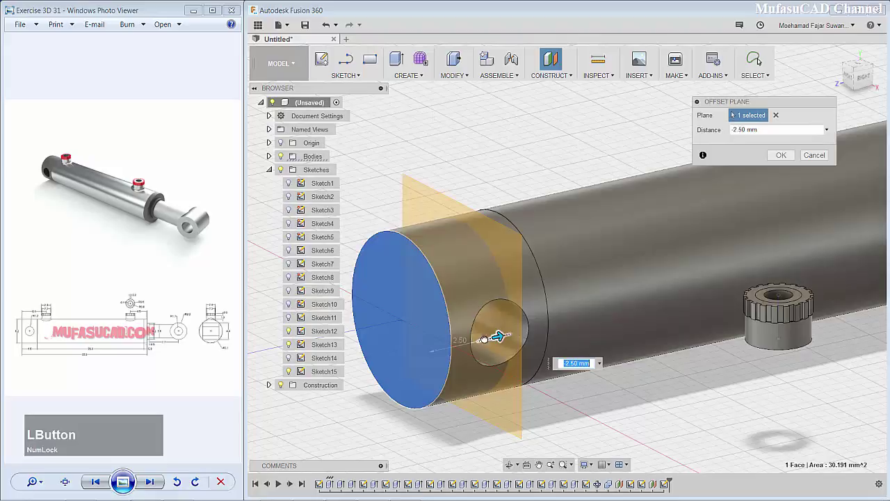
pyautogui.write('-')
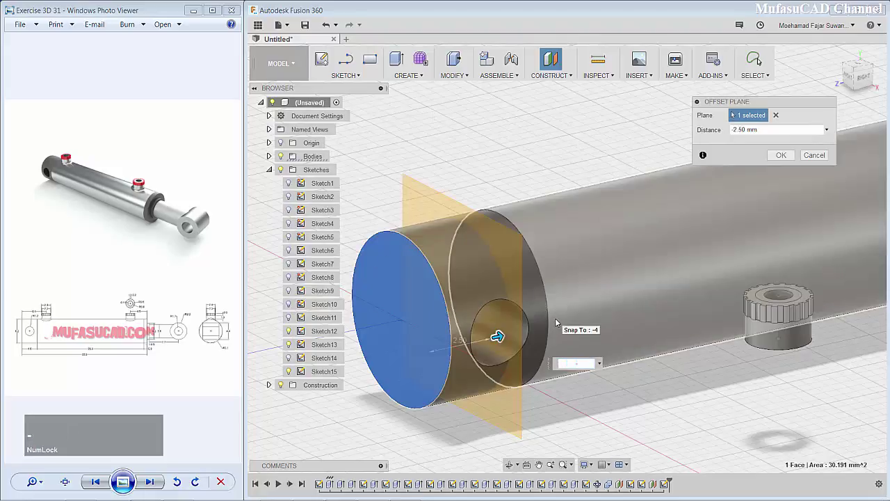
pyautogui.write('6.4')
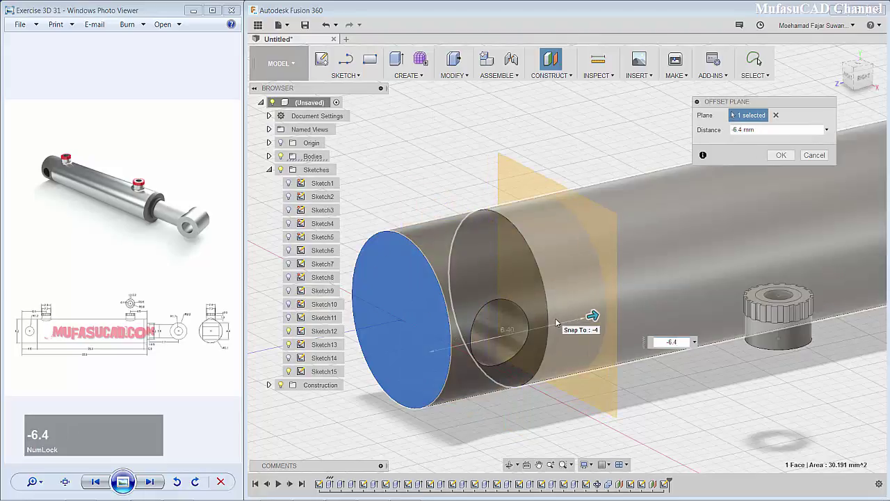
pyautogui.press('Return')
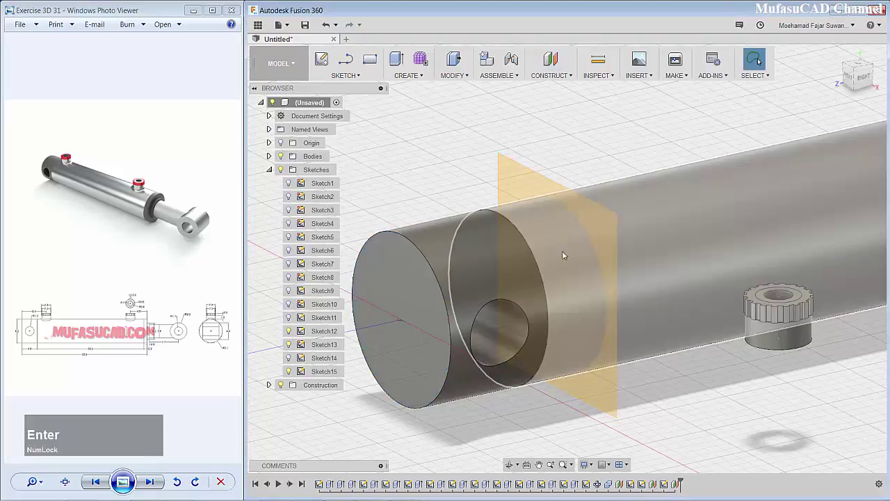
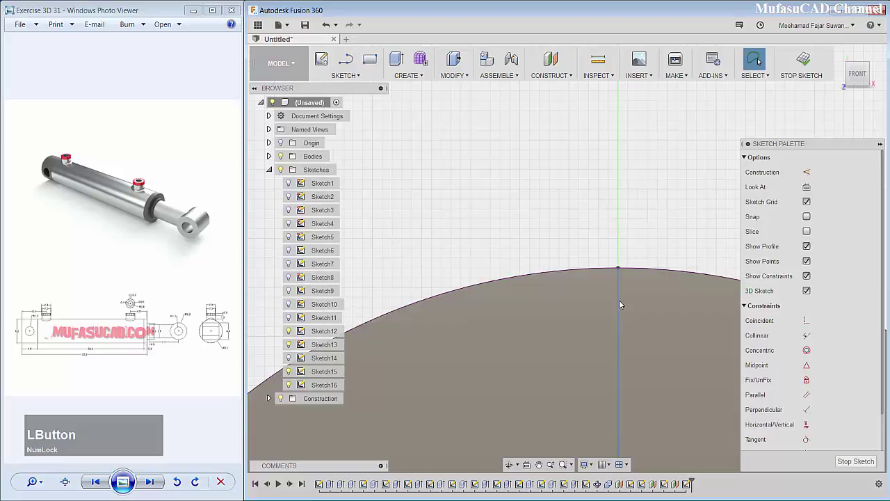
# Step: Start a Move/Copy of the knurled cap from the right-click quick commands
pyautogui.rightClick(624, 303)
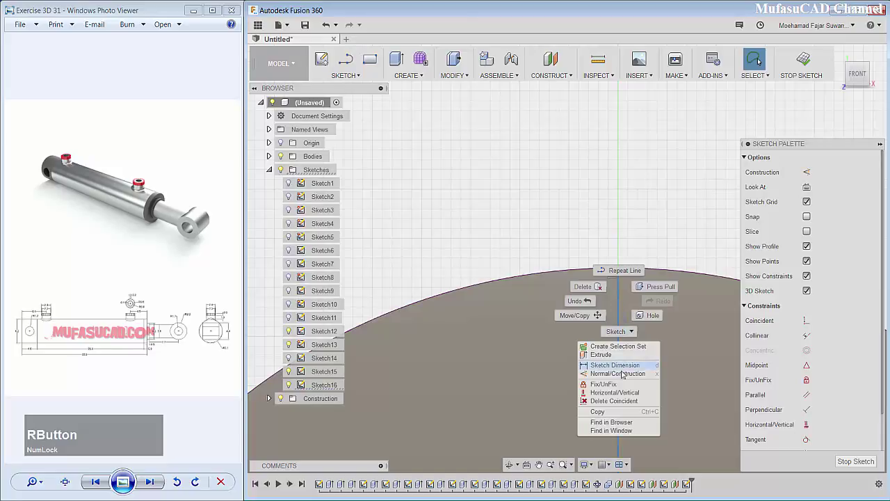
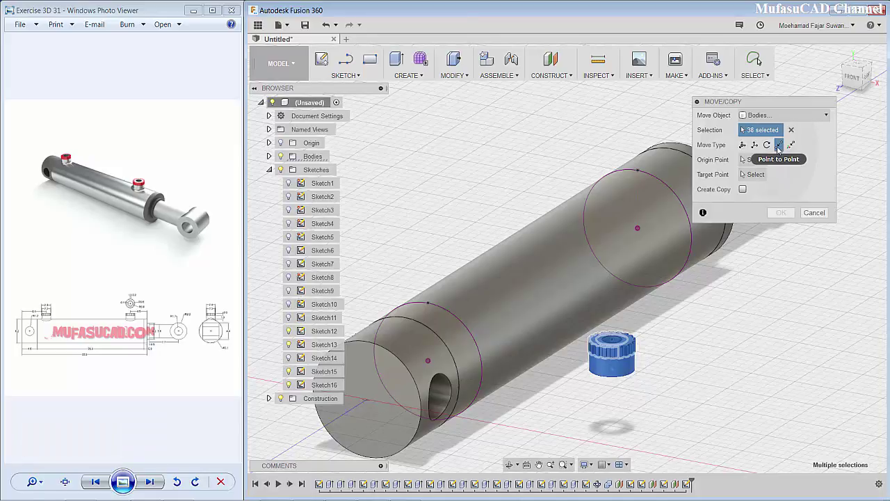
# Step: Move a copy of the cap point to point from its base onto the first sketch line
pyautogui.click(745, 131)
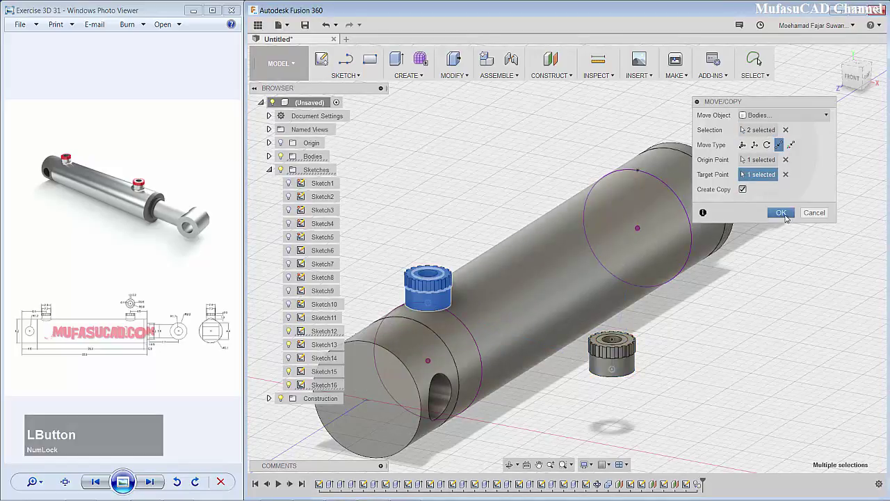
# Step: Move the original cap point to point onto the second port line
pyautogui.rightClick(705, 303)
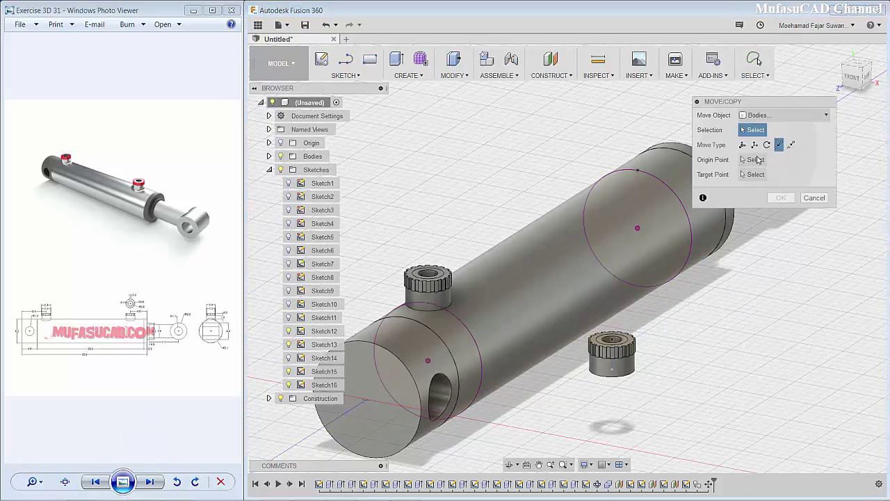
pyautogui.click(742, 162)
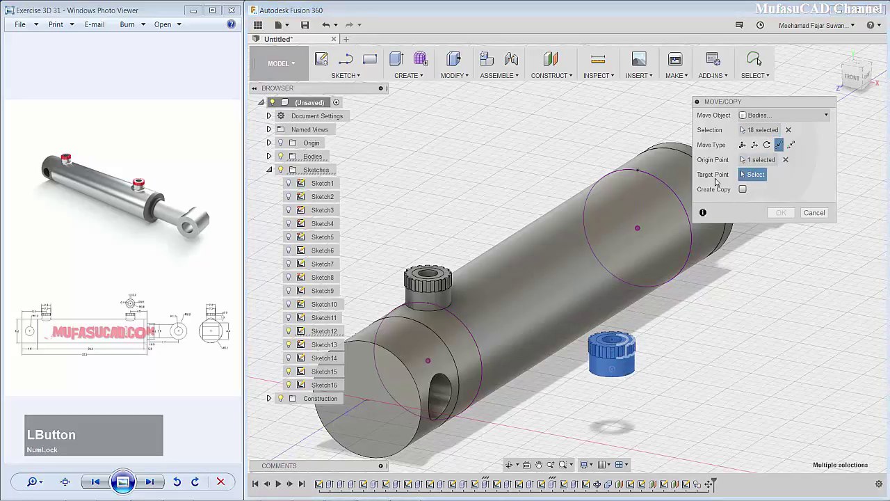
pyautogui.scroll(-3)
pyautogui.scroll(3)
pyautogui.click(788, 215)
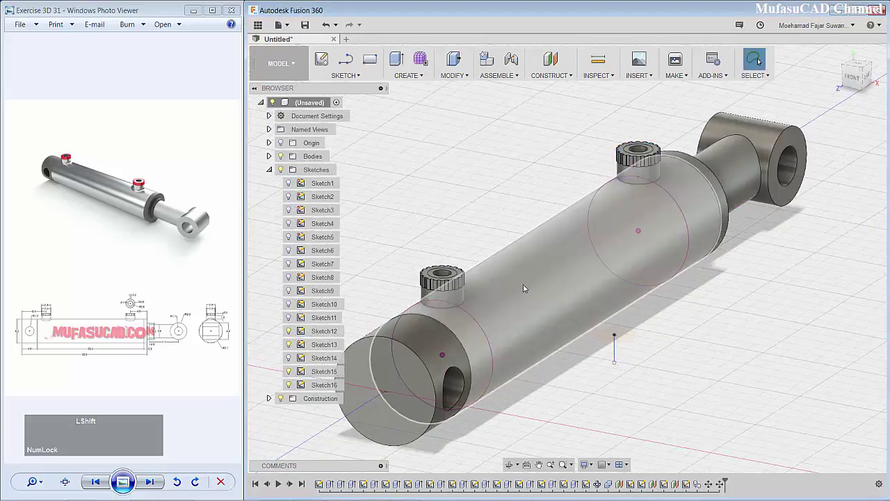
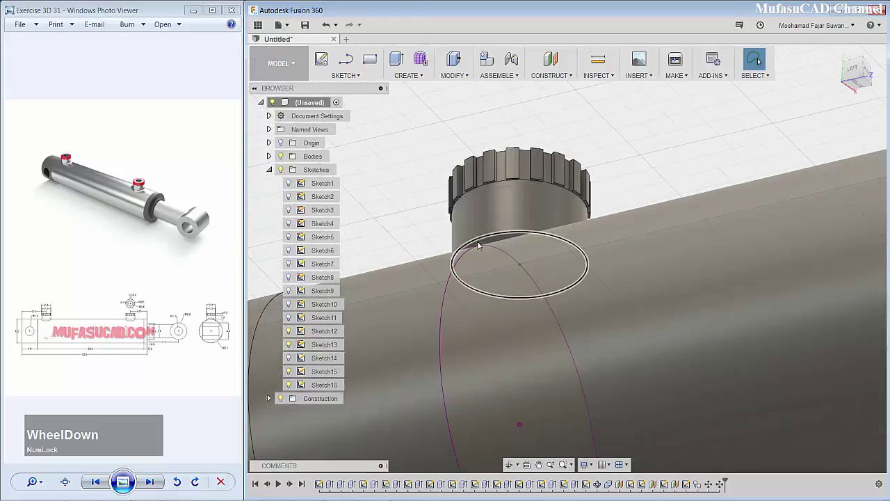
# Step: Extrude the ring profiles under both caps 0.8 mm and 1.2 mm with Join onto the barrel
pyautogui.click(490, 245)
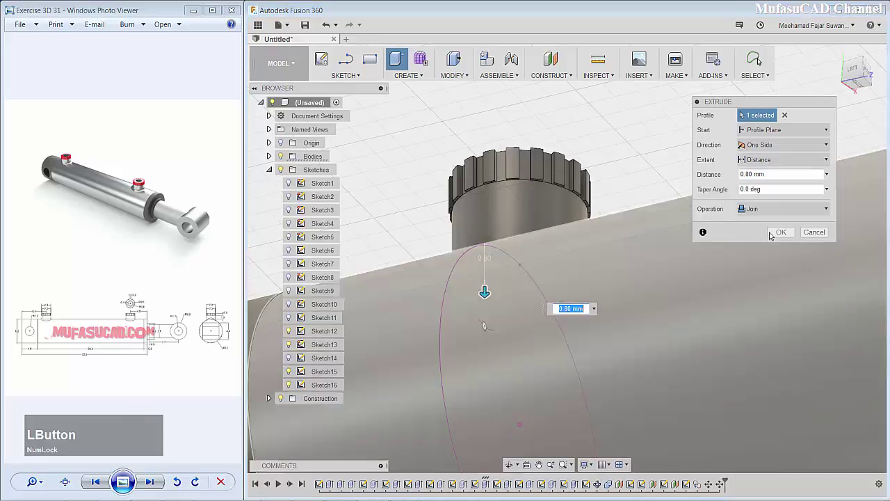
pyautogui.scroll(-3)
pyautogui.scroll(3)
pyautogui.middleClick(817, 230)
pyautogui.scroll(-3)
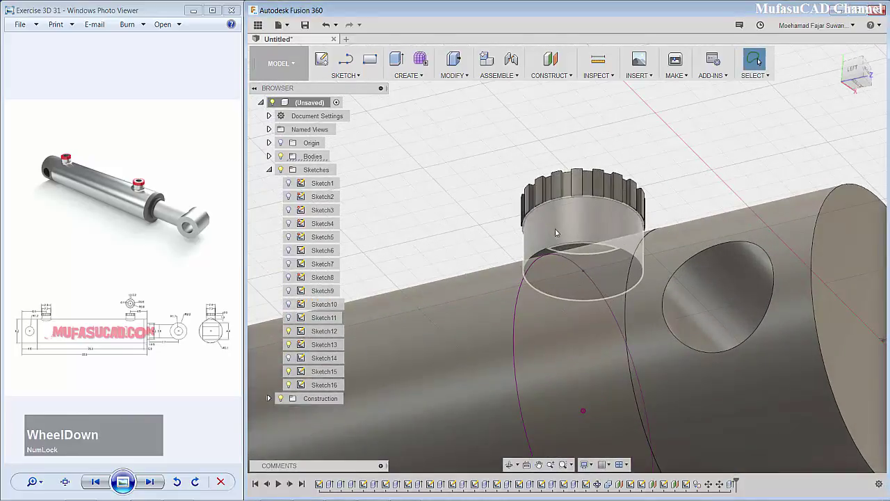
pyautogui.click(560, 253)
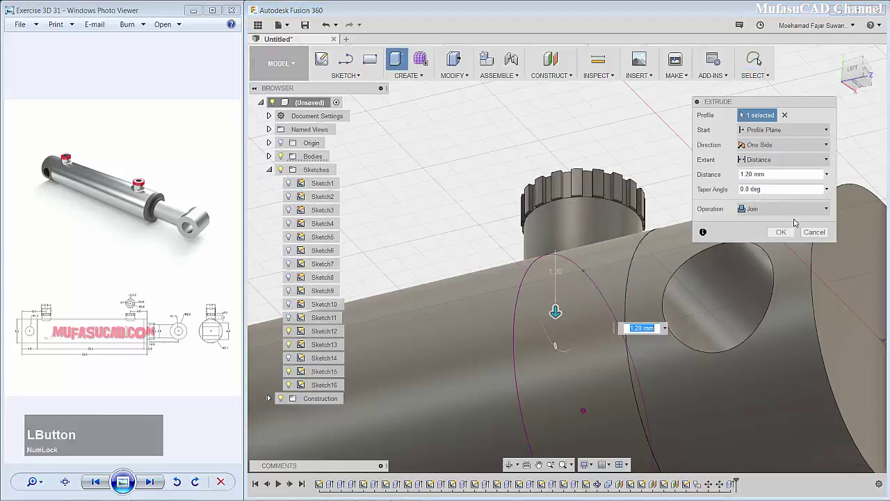
pyautogui.scroll(-3)
pyautogui.scroll(3)
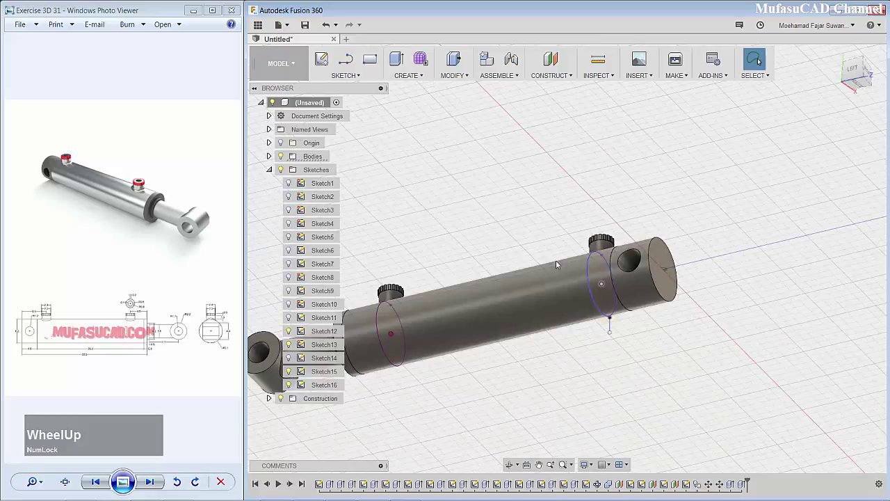
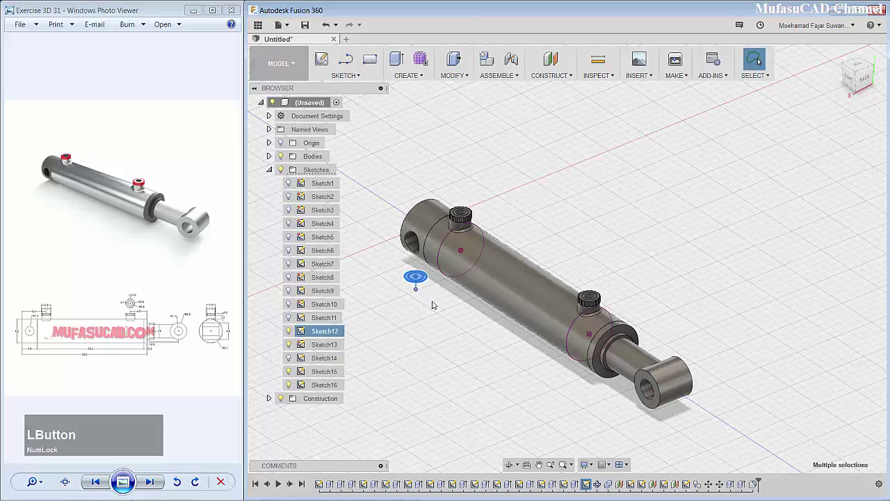
# Step: Switch to the Render workspace and bring up the Appearance library
pyautogui.press('Delete')
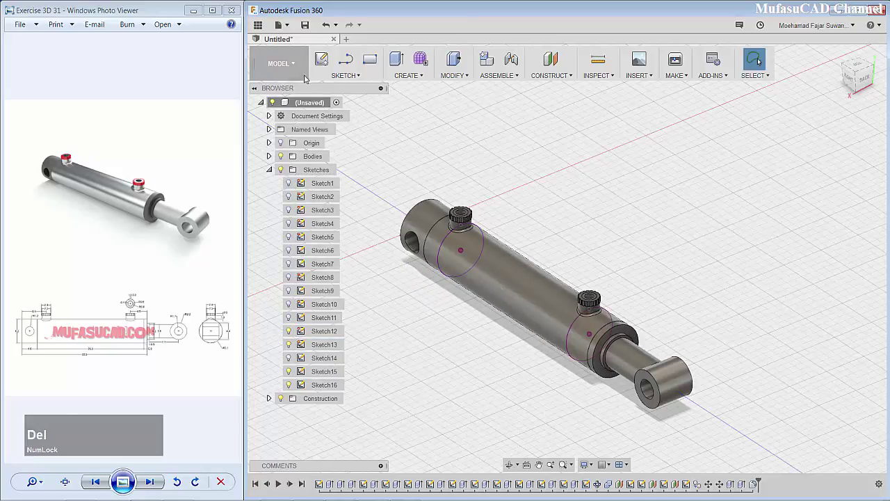
pyautogui.click(297, 67)
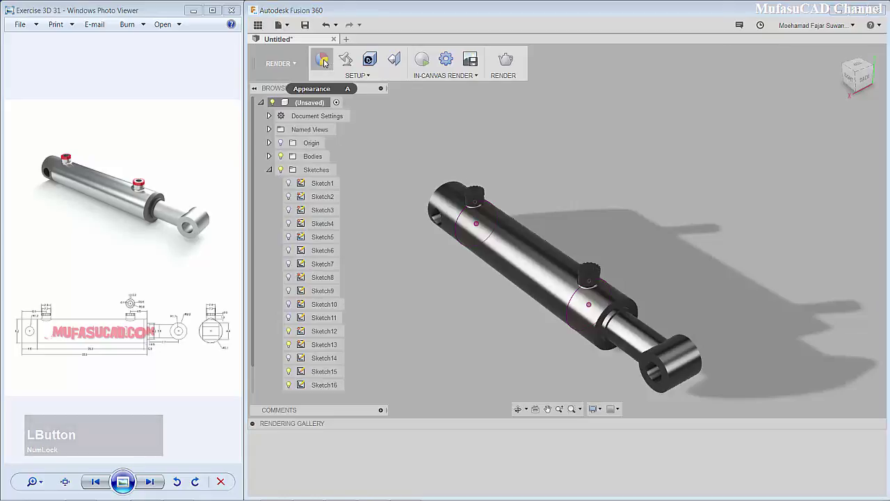
pyautogui.click(327, 61)
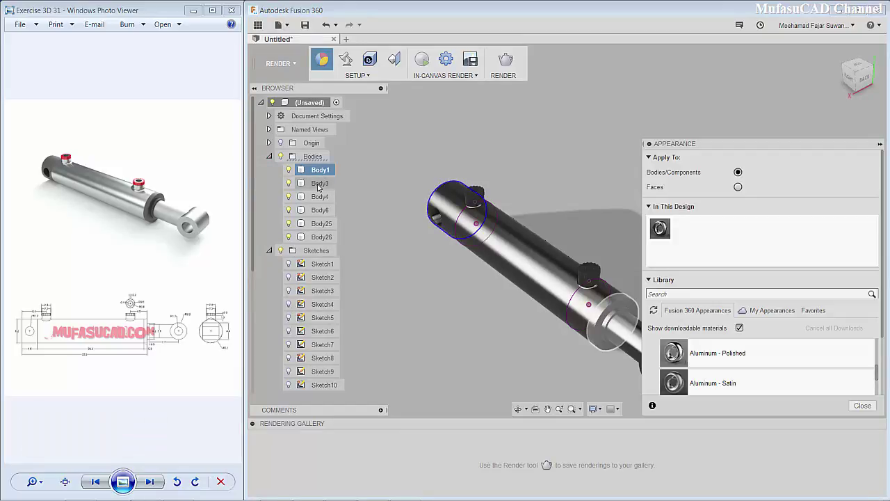
# Step: Select Body3 and browse to the opaque plastic appearances in the library
pyautogui.click(320, 185)
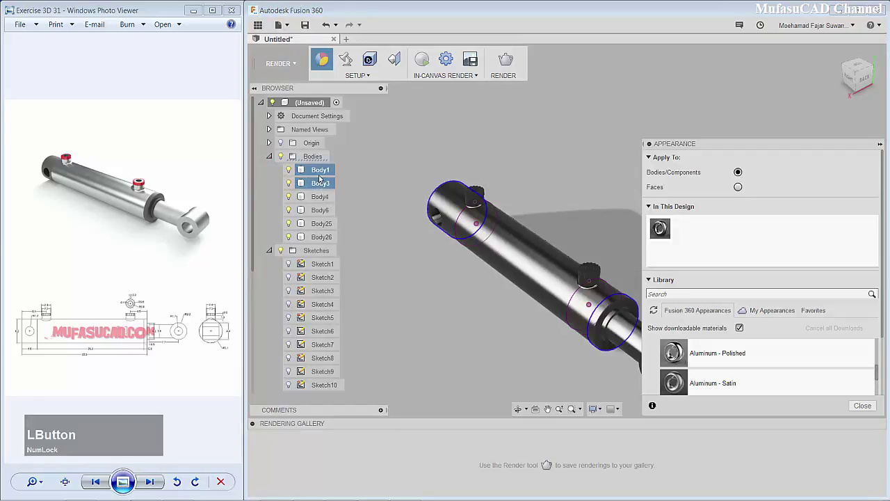
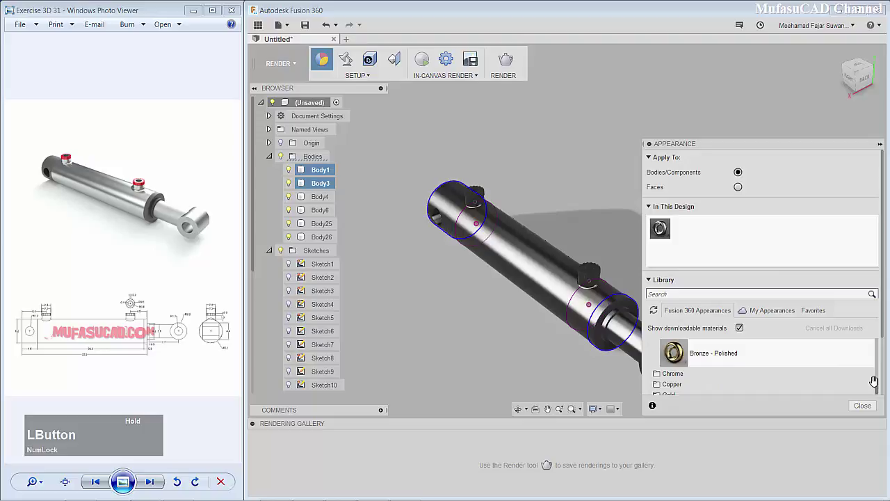
pyautogui.scroll(-3)
pyautogui.scroll(3)
pyautogui.scroll(-3)
pyautogui.click(692, 368)
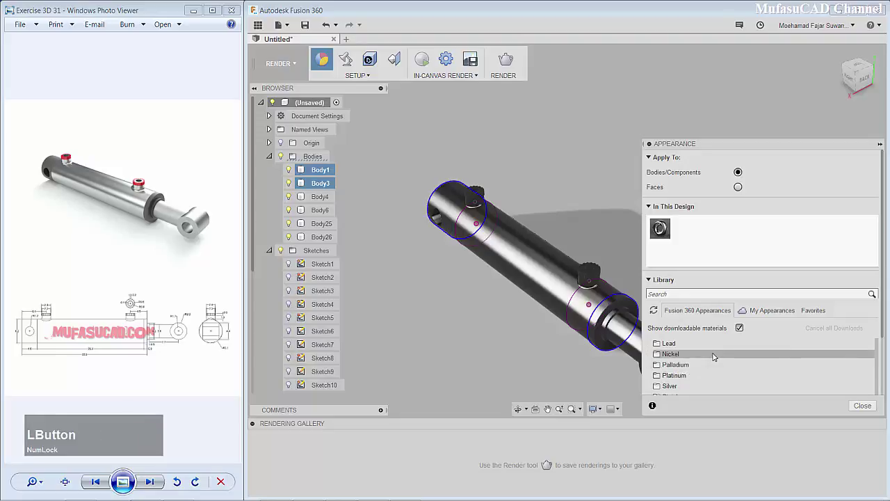
pyautogui.scroll(-3)
pyautogui.click(672, 375)
pyautogui.scroll(-3)
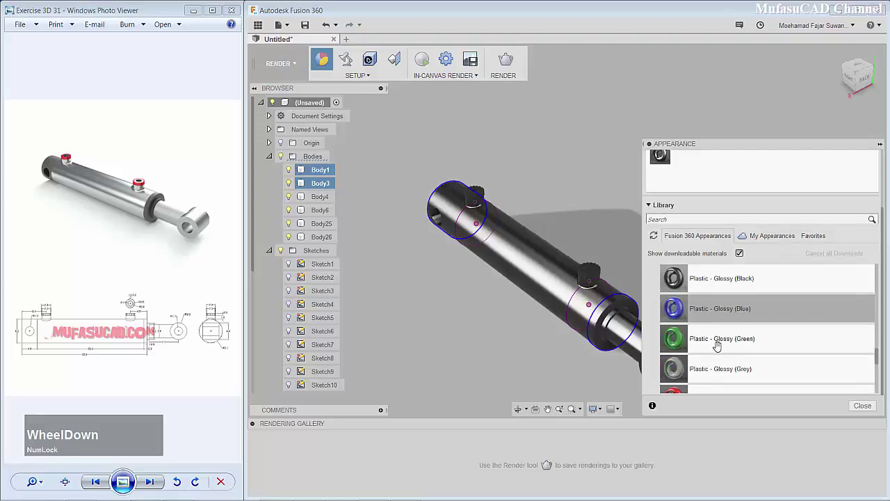
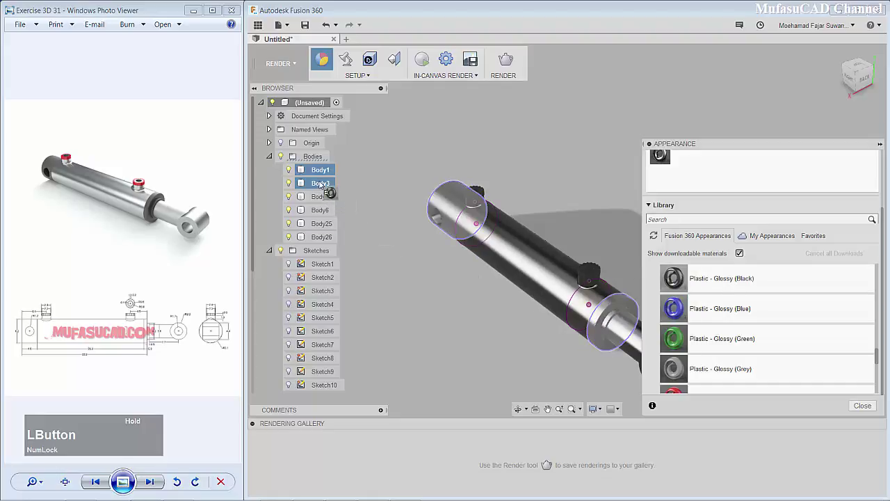
pyautogui.scroll(-3)
pyautogui.scroll(3)
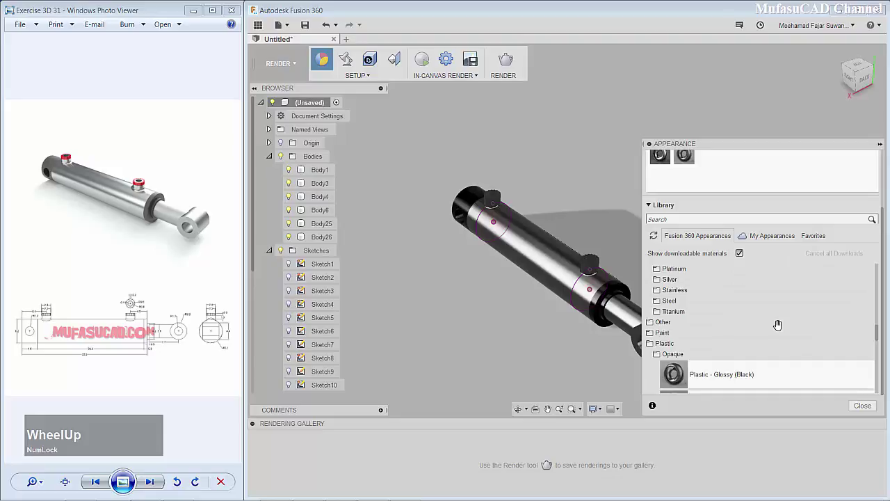
pyautogui.scroll(-3)
# Step: Give the two port cap bodies Body26 and Body6 glossy red plastic
pyautogui.click(315, 240)
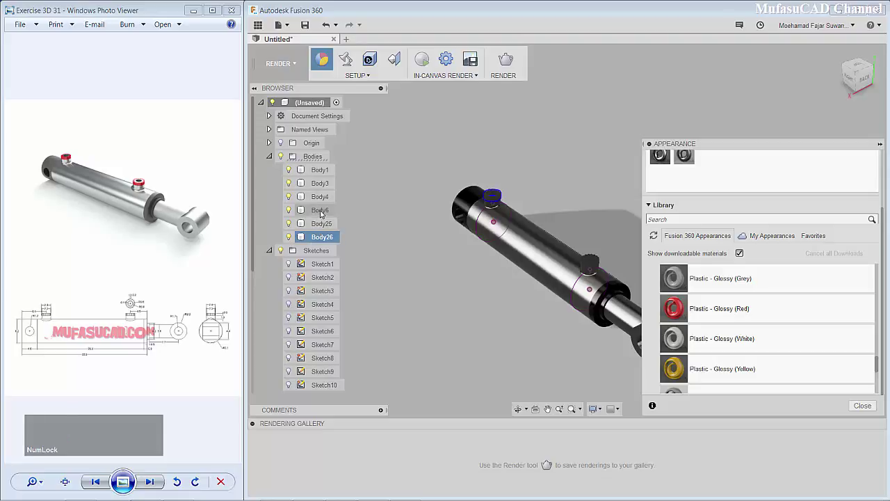
pyautogui.click(324, 213)
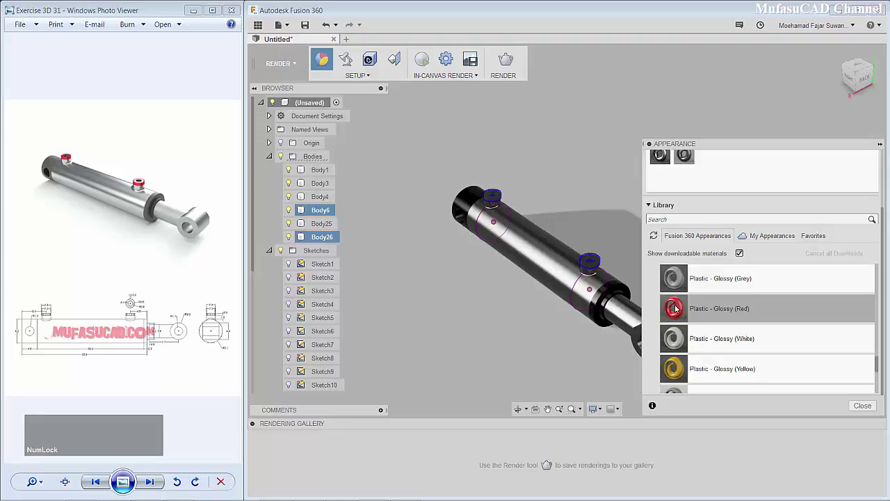
pyautogui.click(680, 308)
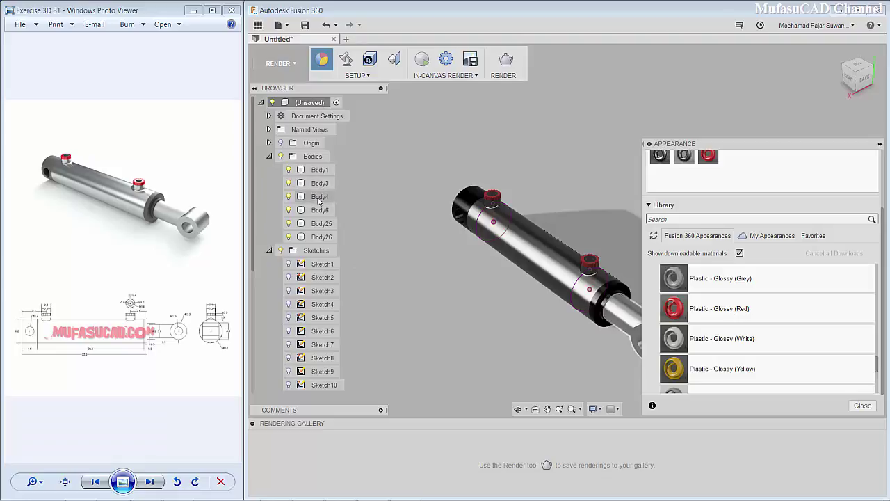
# Step: Assign appearances to Body4, Body6 and Body25, then dismiss the Appearance dialog
pyautogui.click(320, 200)
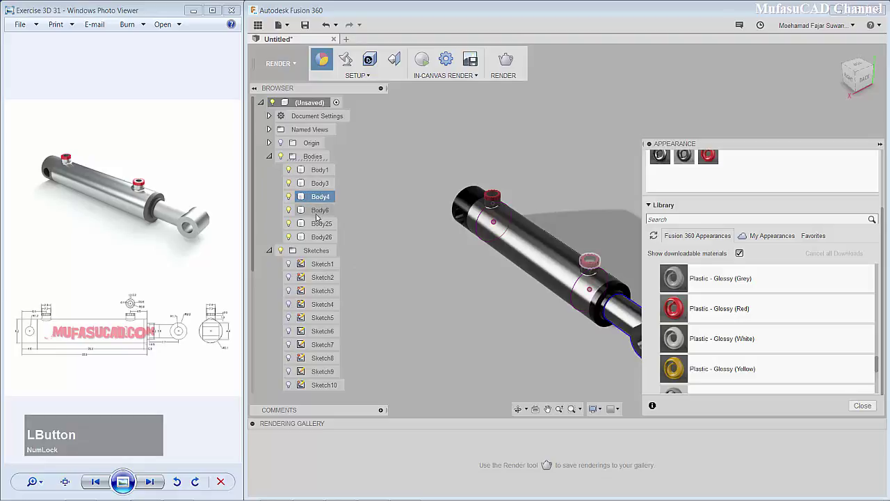
pyautogui.click(320, 213)
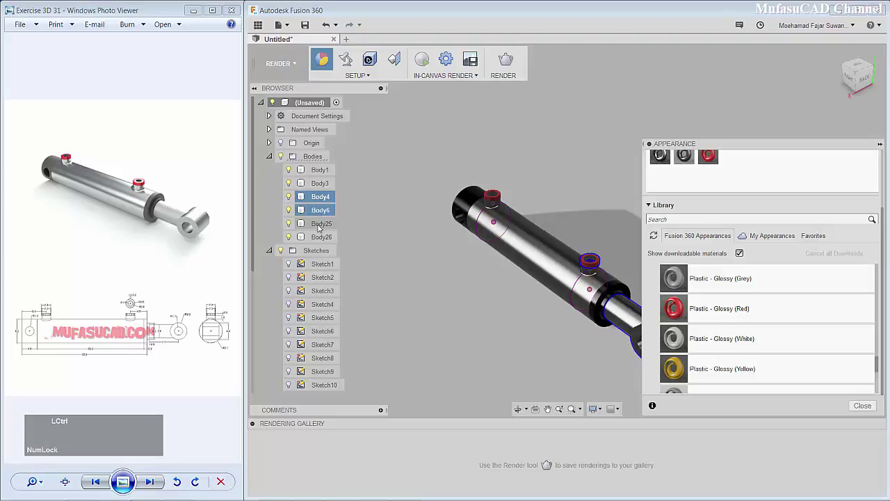
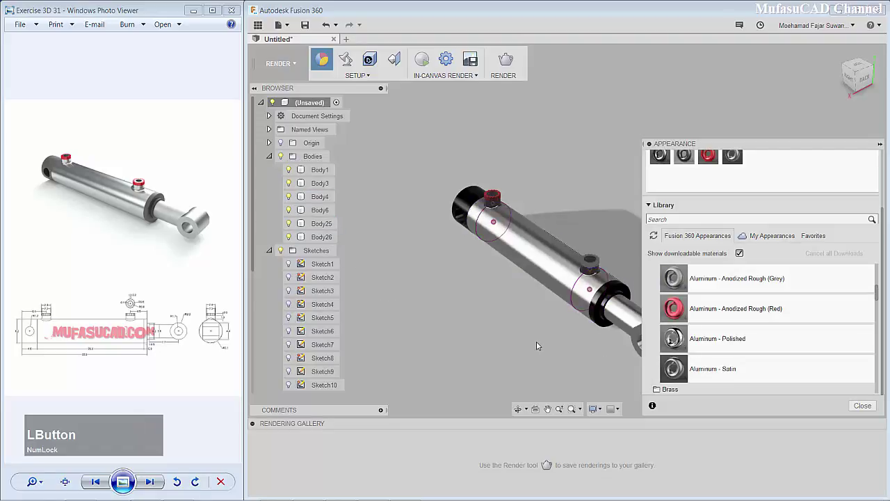
pyautogui.scroll(-3)
pyautogui.scroll(3)
pyautogui.click(324, 223)
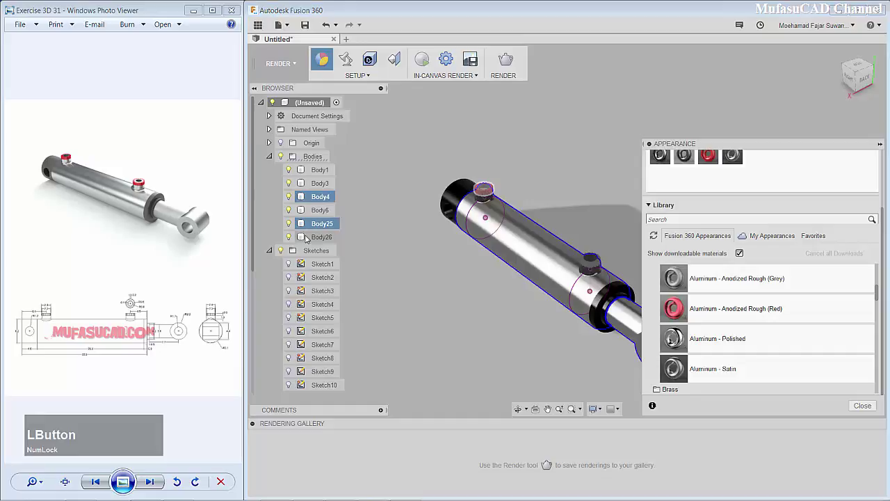
pyautogui.press('Escape')
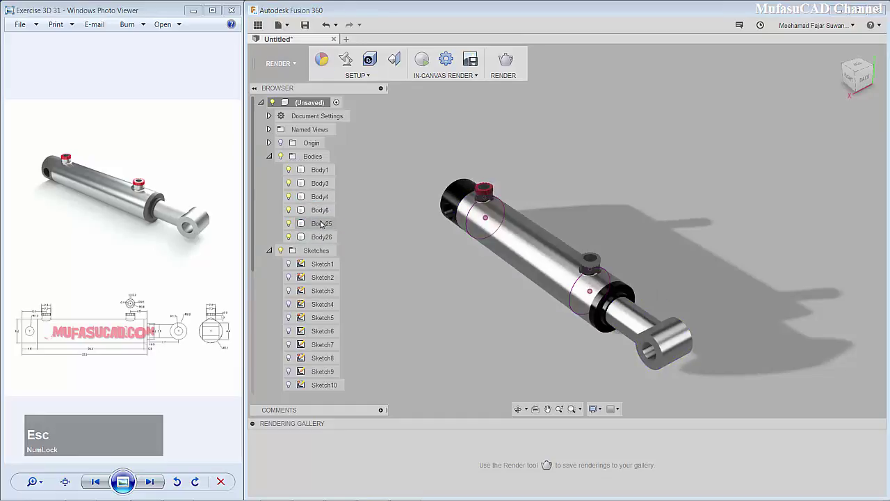
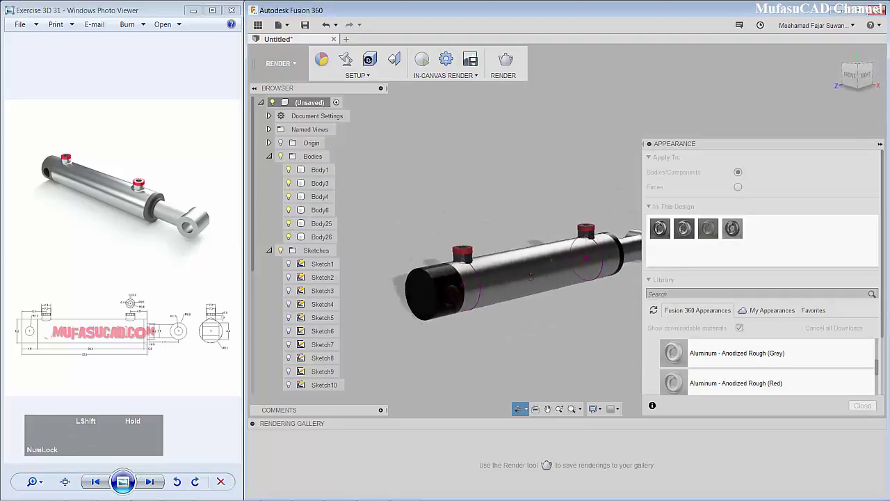
# Step: Select both knurled port caps and apply the red appearance from In This Design
pyautogui.scroll(-3)
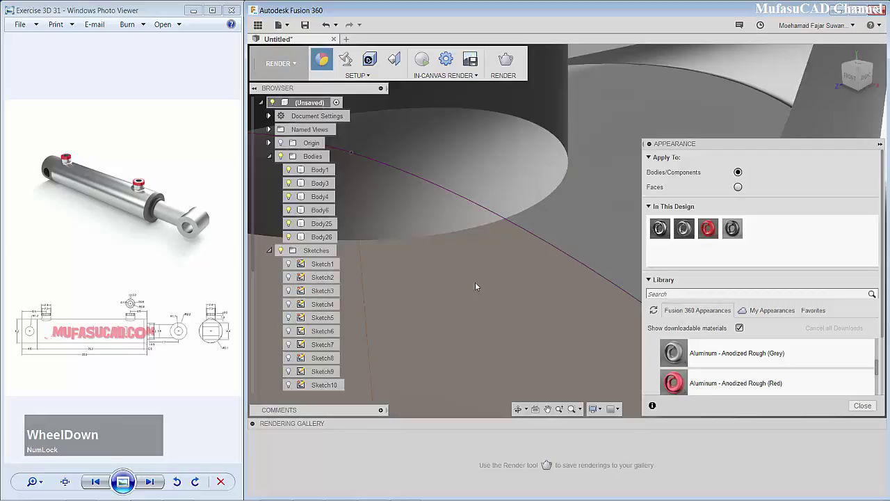
pyautogui.scroll(3)
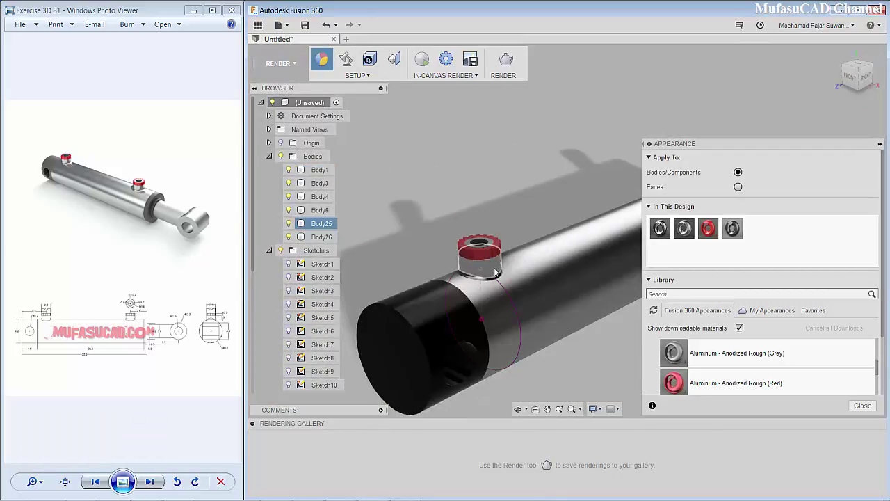
pyautogui.click(499, 271)
pyautogui.scroll(-3)
pyautogui.scroll(3)
pyautogui.scroll(-3)
pyautogui.scroll(3)
pyautogui.scroll(-3)
pyautogui.scroll(3)
pyautogui.middleClick(590, 244)
pyautogui.scroll(3)
pyautogui.scroll(-3)
pyautogui.click(537, 244)
# Step: Pan and zoom the view back out toward the whole cylinder
pyautogui.scroll(-3)
pyautogui.scroll(3)
pyautogui.middleClick(431, 301)
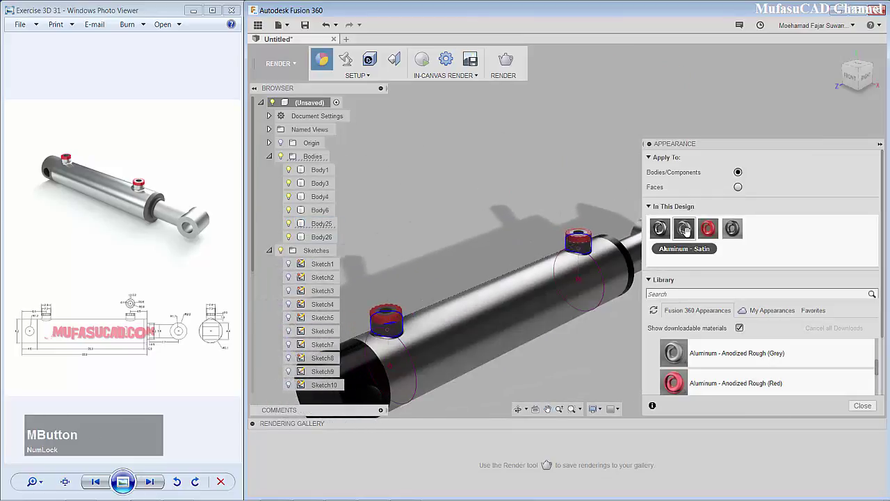
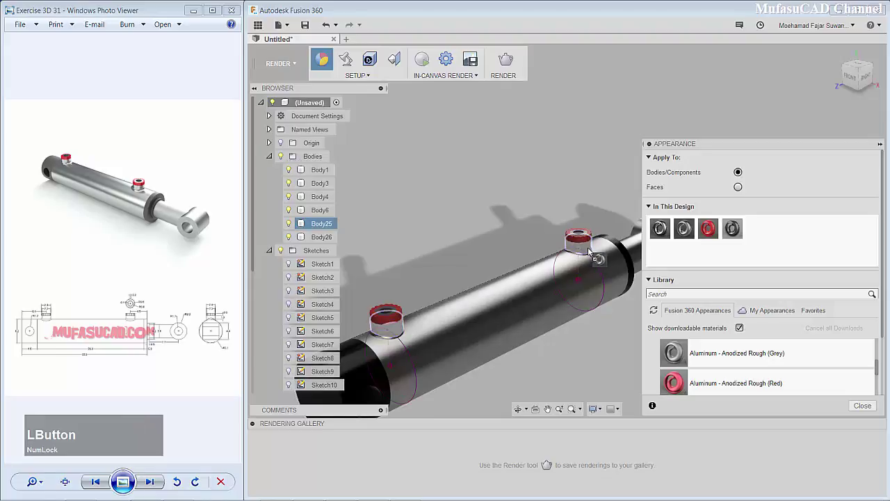
pyautogui.scroll(-3)
pyautogui.scroll(3)
pyautogui.middleClick(553, 328)
pyautogui.middleClick(510, 306)
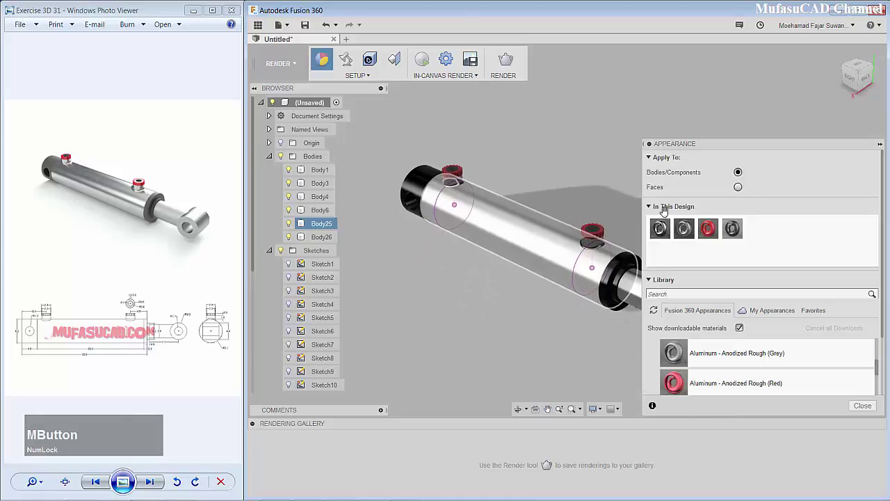
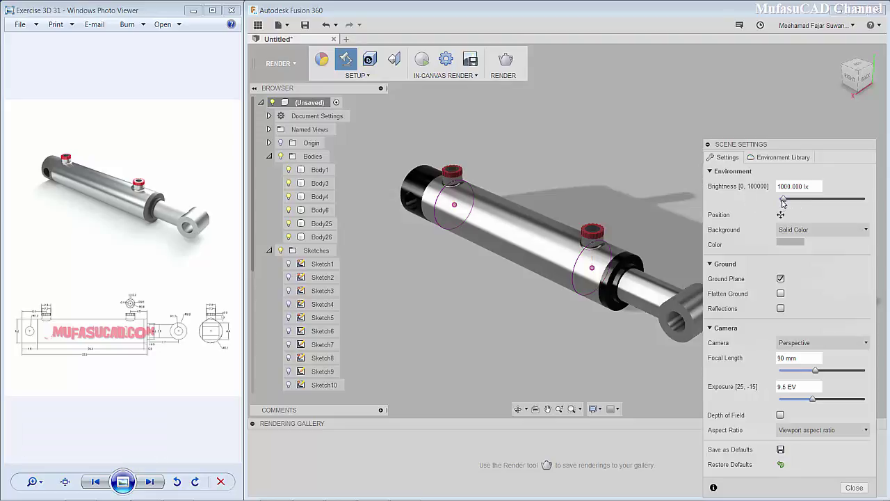
# Step: Dismiss Scene Settings and start an in-canvas render of the cylinder
pyautogui.click(787, 201)
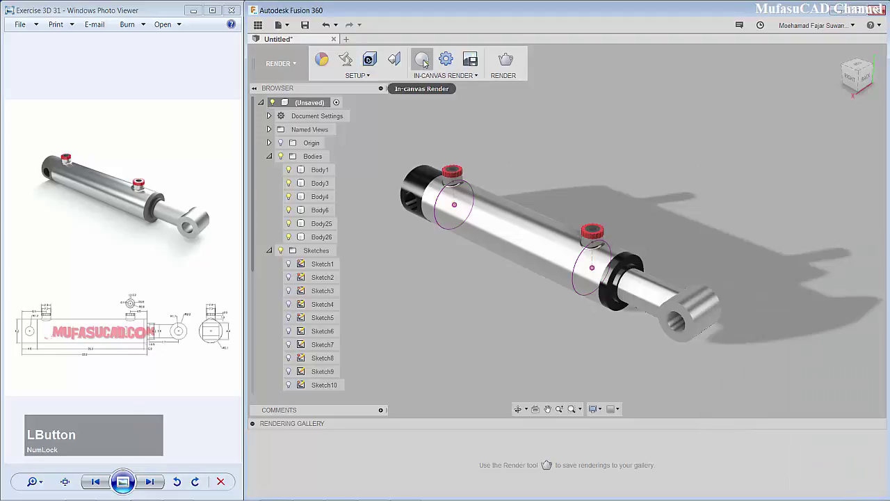
pyautogui.click(426, 63)
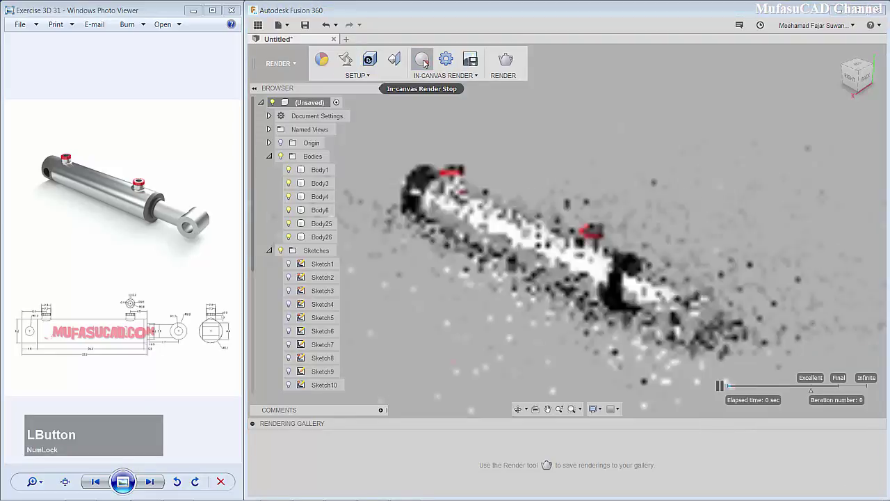